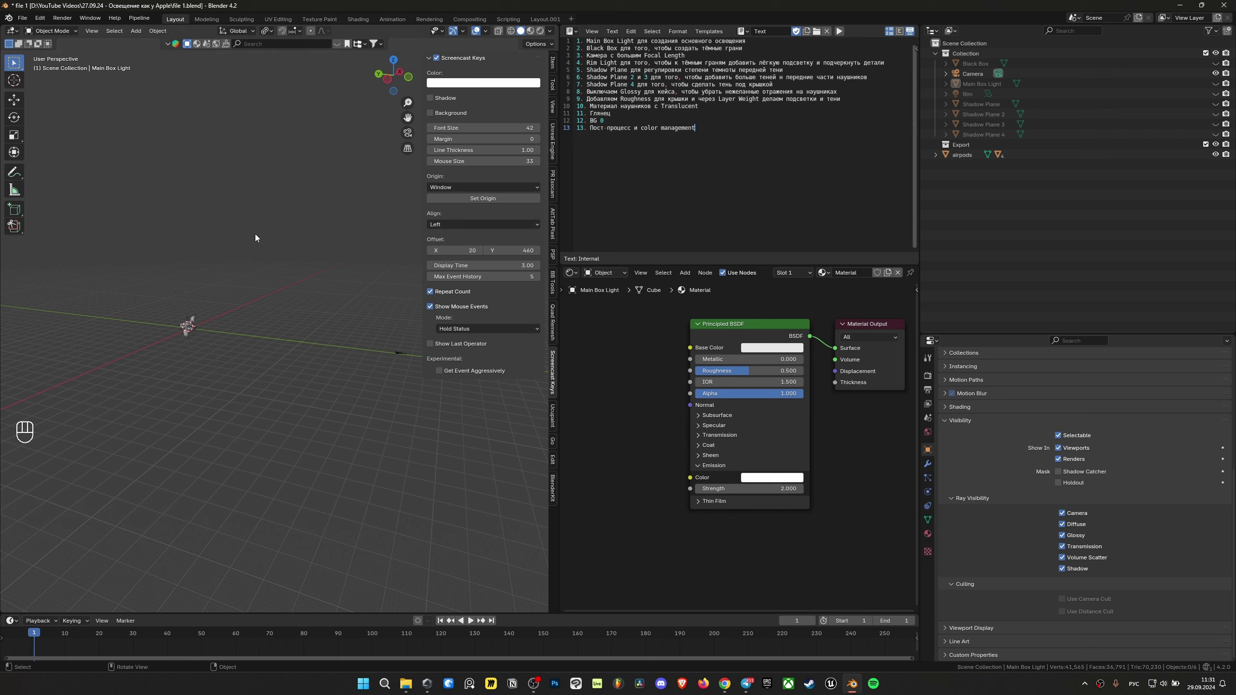
# Navigate the viewport to bring the AirPods case and earbuds into view.
pyautogui.moveTo(260, 237); pyautogui.dragTo(295, 277)
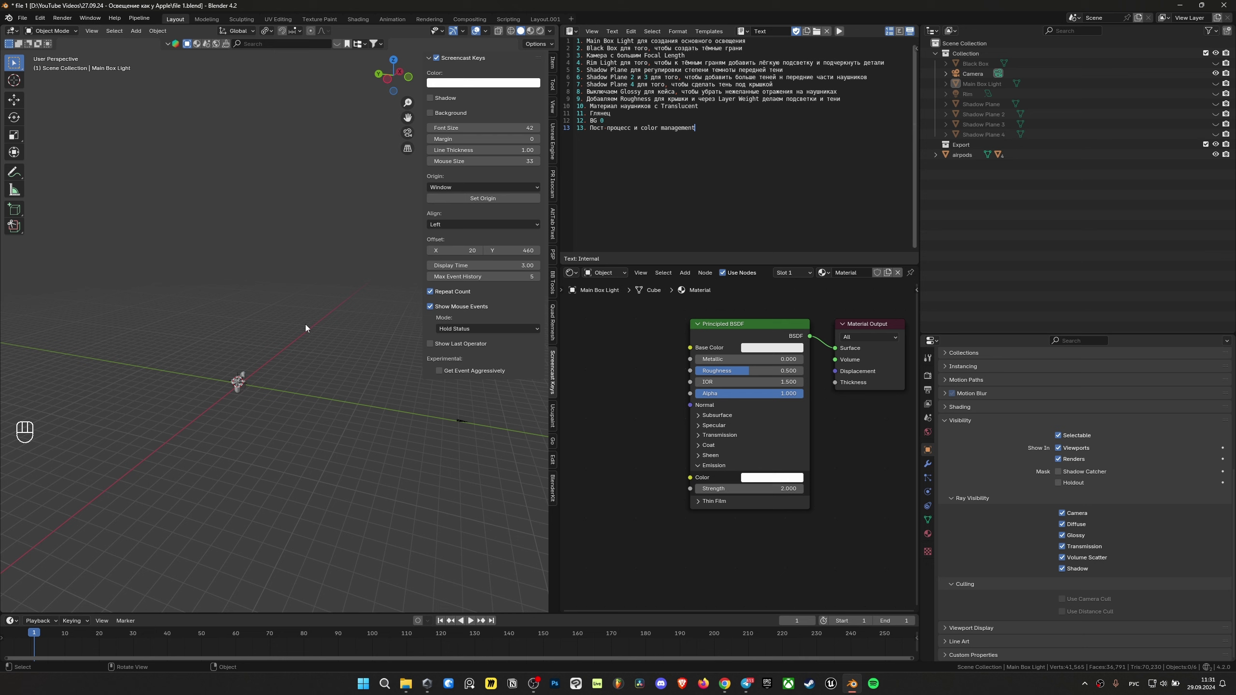
pyautogui.moveTo(297, 328); pyautogui.dragTo(269, 335)
pyautogui.middleClick(272, 319)
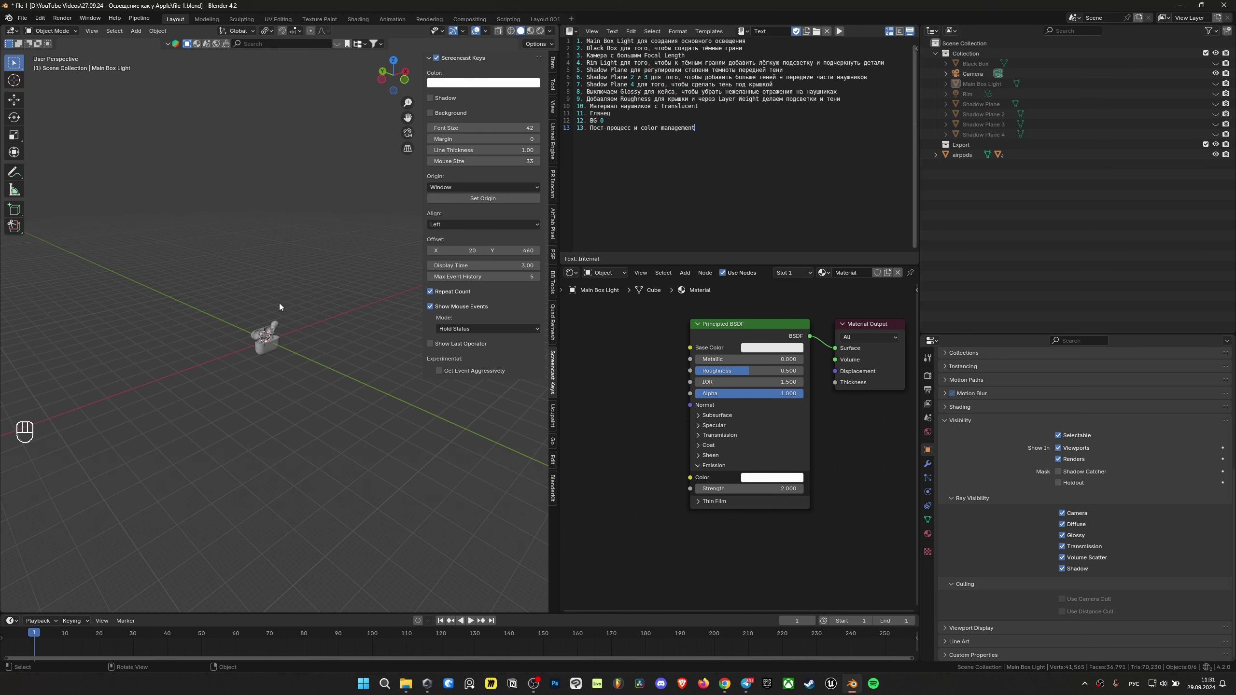
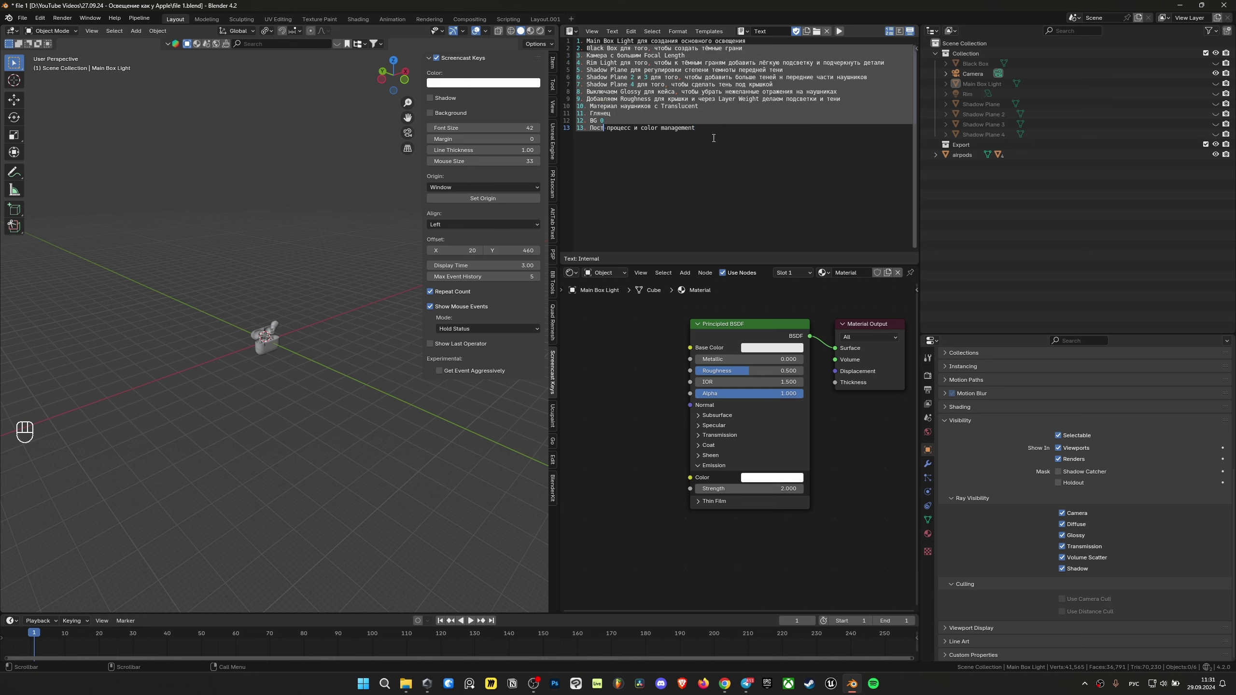
pyautogui.press('ctrl+shift+F1')
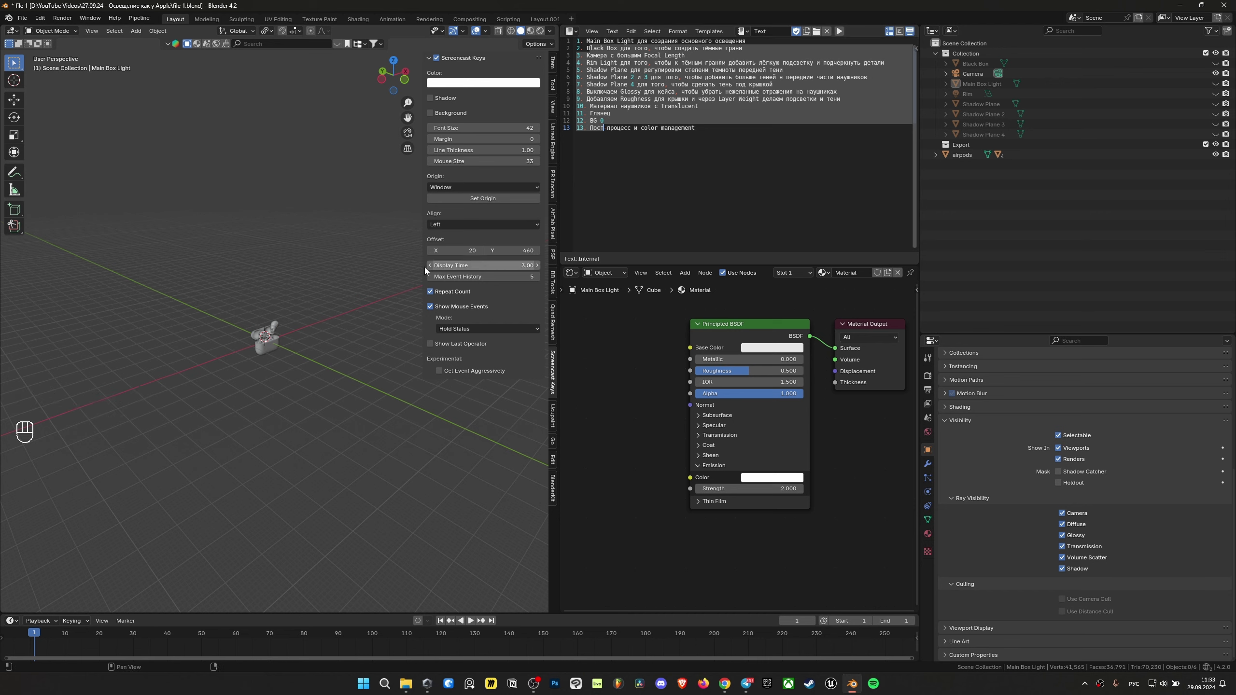
pyautogui.moveTo(330, 335); pyautogui.dragTo(372, 331)
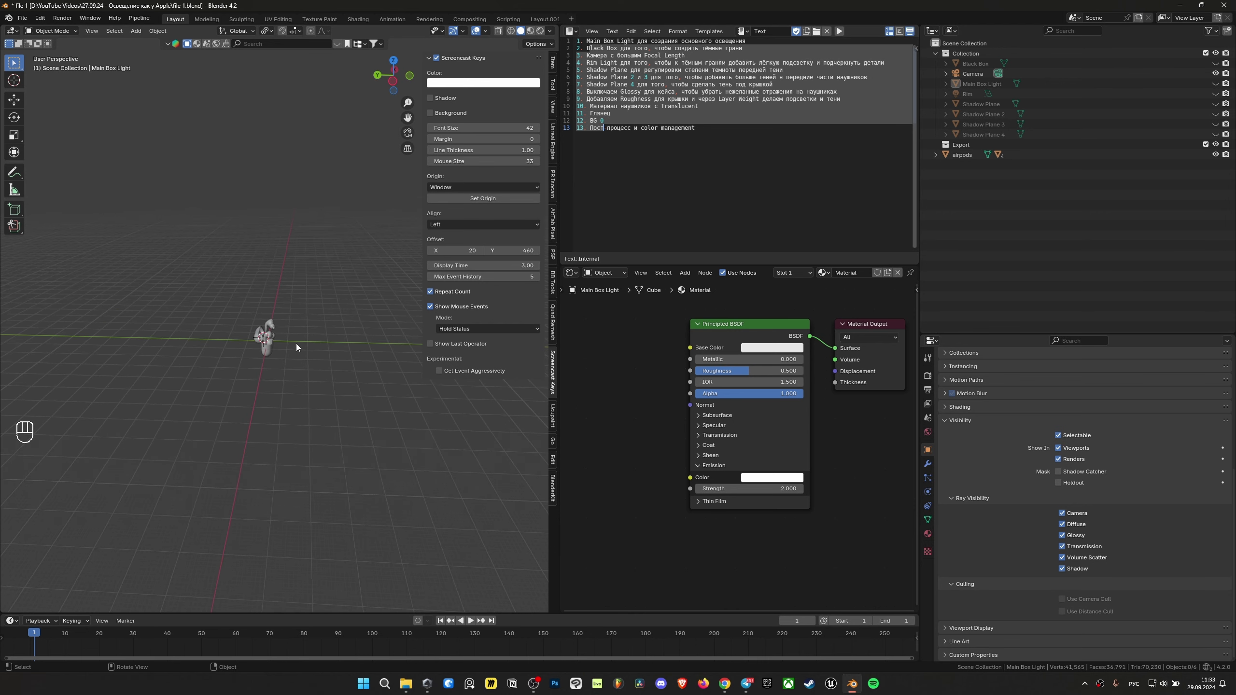
pyautogui.moveTo(298, 342); pyautogui.dragTo(211, 328)
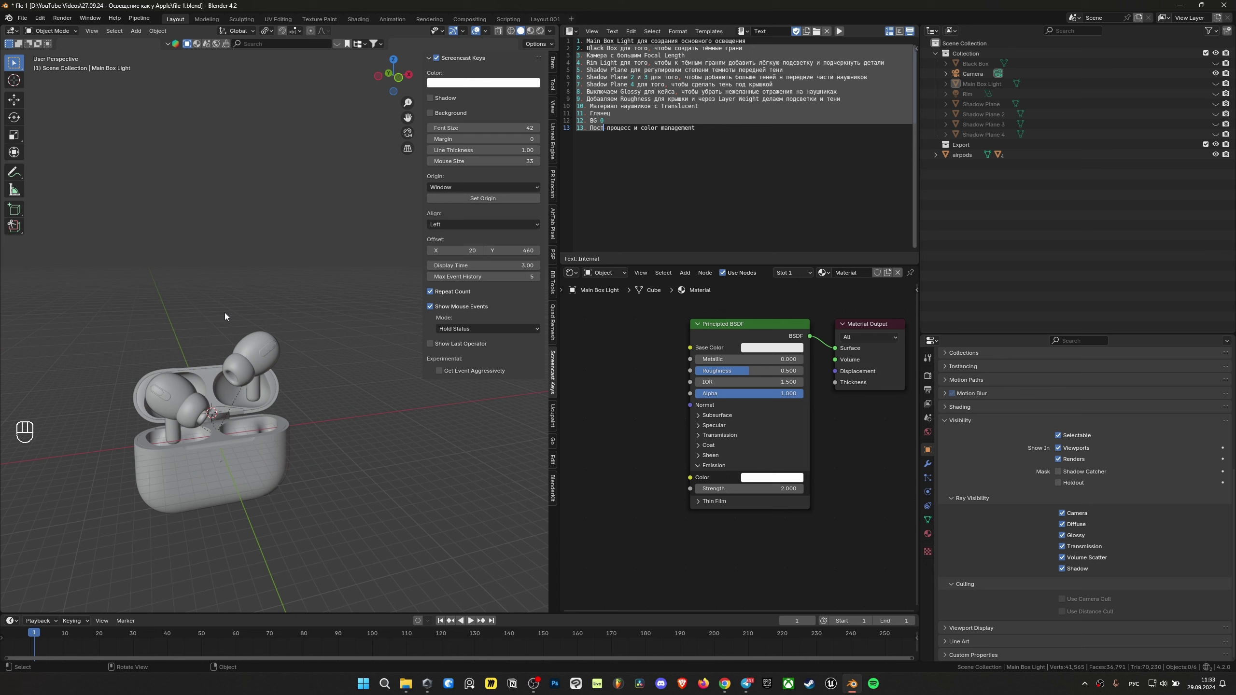
pyautogui.moveTo(244, 394); pyautogui.dragTo(282, 344)
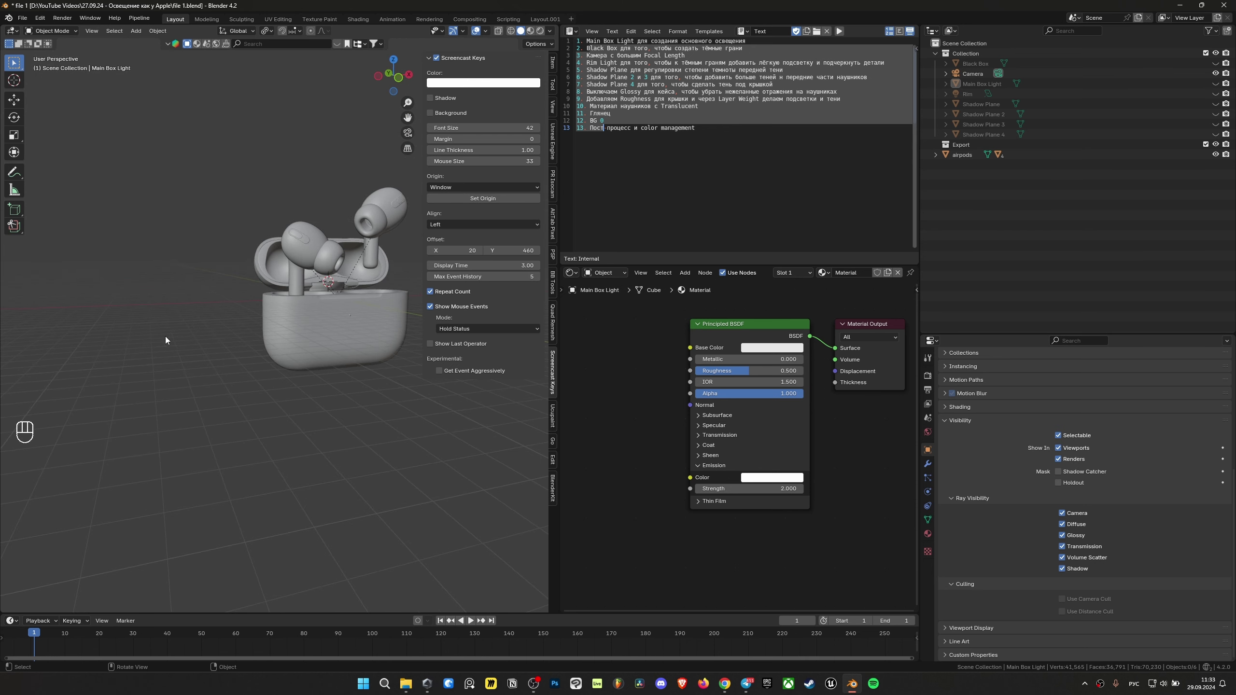
pyautogui.middleClick(244, 392)
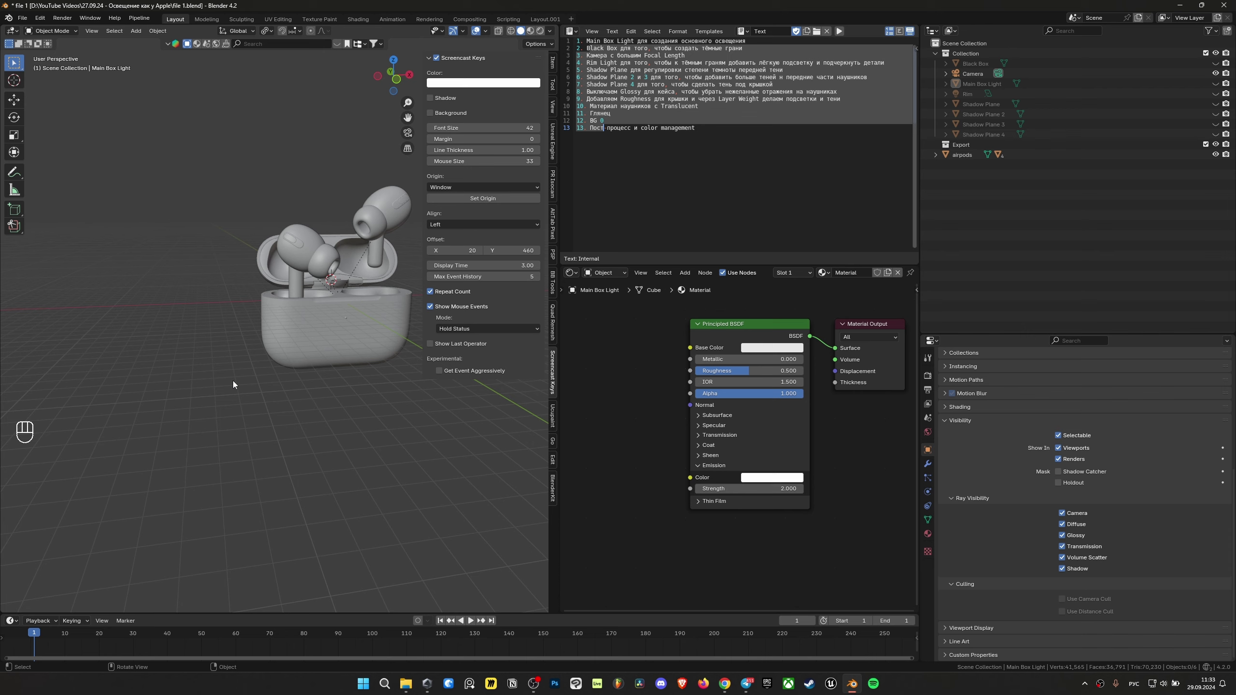
# Move in on the case's hinge area and reframe the camera view around the case.
pyautogui.moveTo(311, 324); pyautogui.dragTo(361, 332)
pyautogui.moveTo(365, 343); pyautogui.dragTo(350, 378)
pyautogui.middleClick(296, 380)
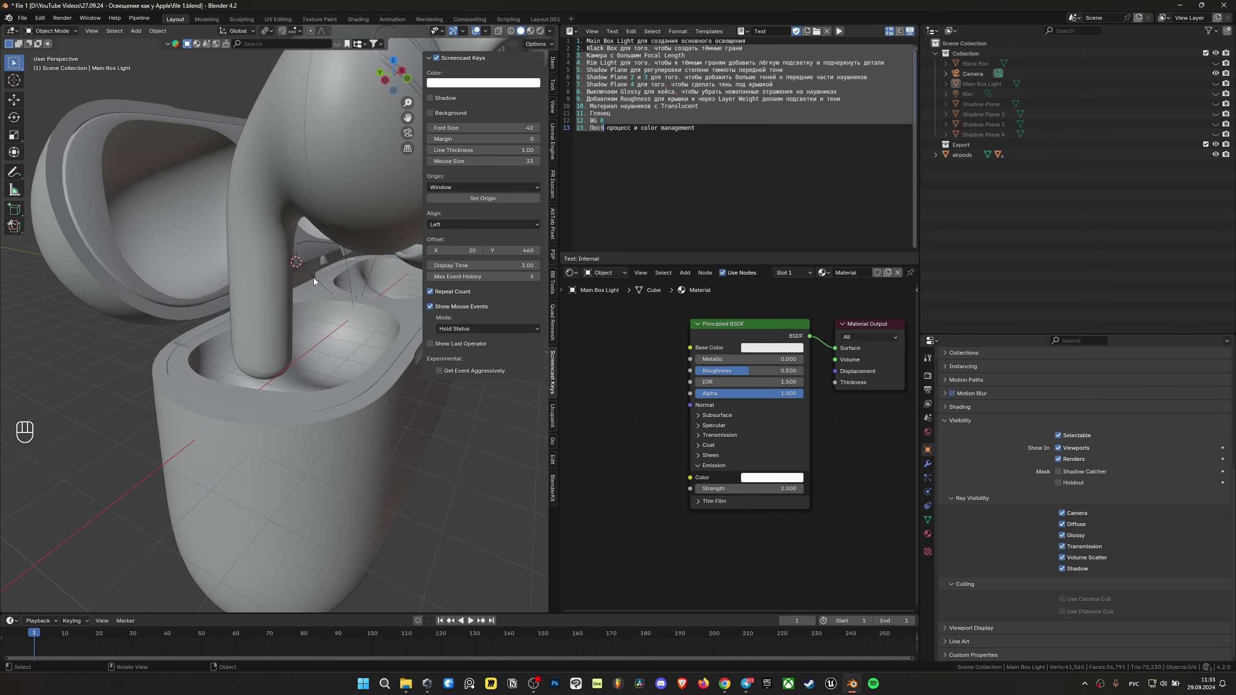
pyautogui.middleClick(316, 277)
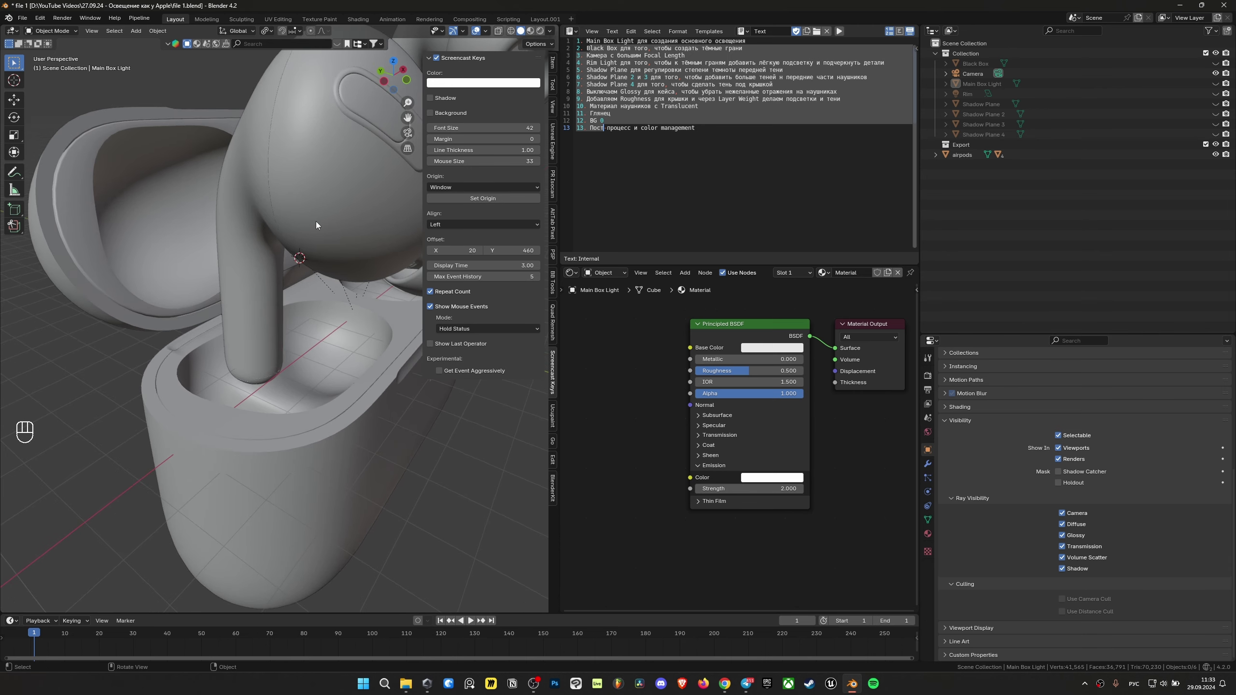
pyautogui.moveTo(338, 173); pyautogui.dragTo(331, 172)
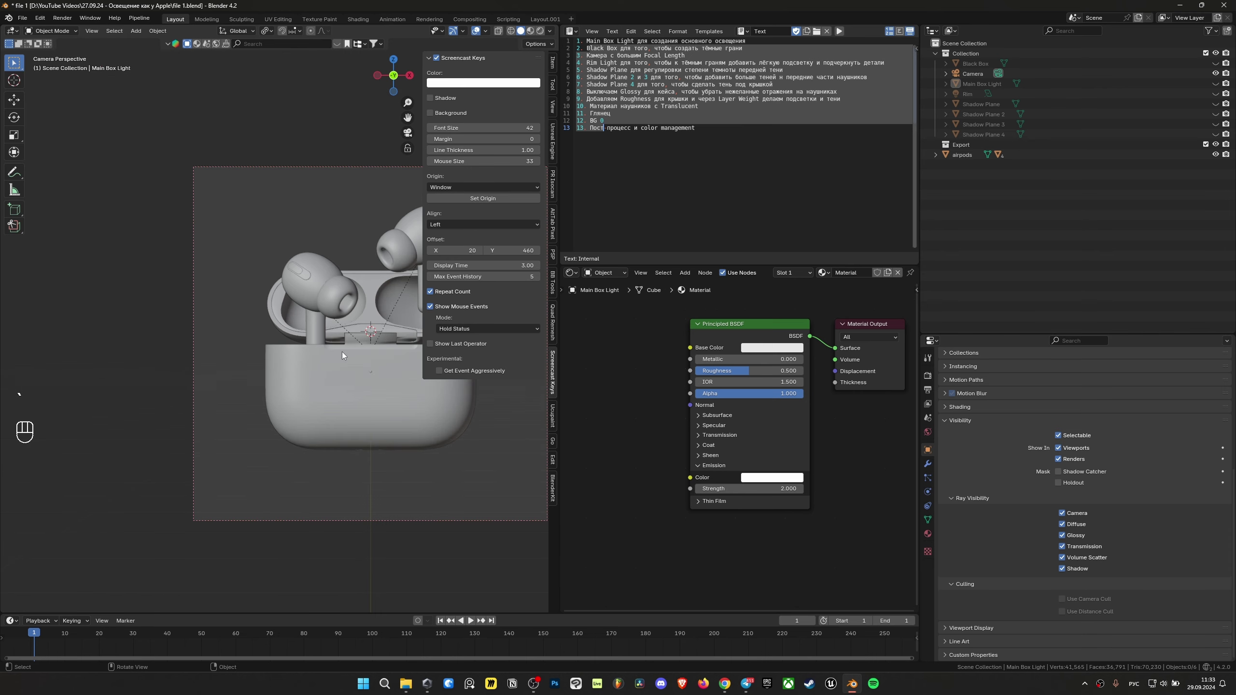
pyautogui.moveTo(286, 326); pyautogui.dragTo(256, 312)
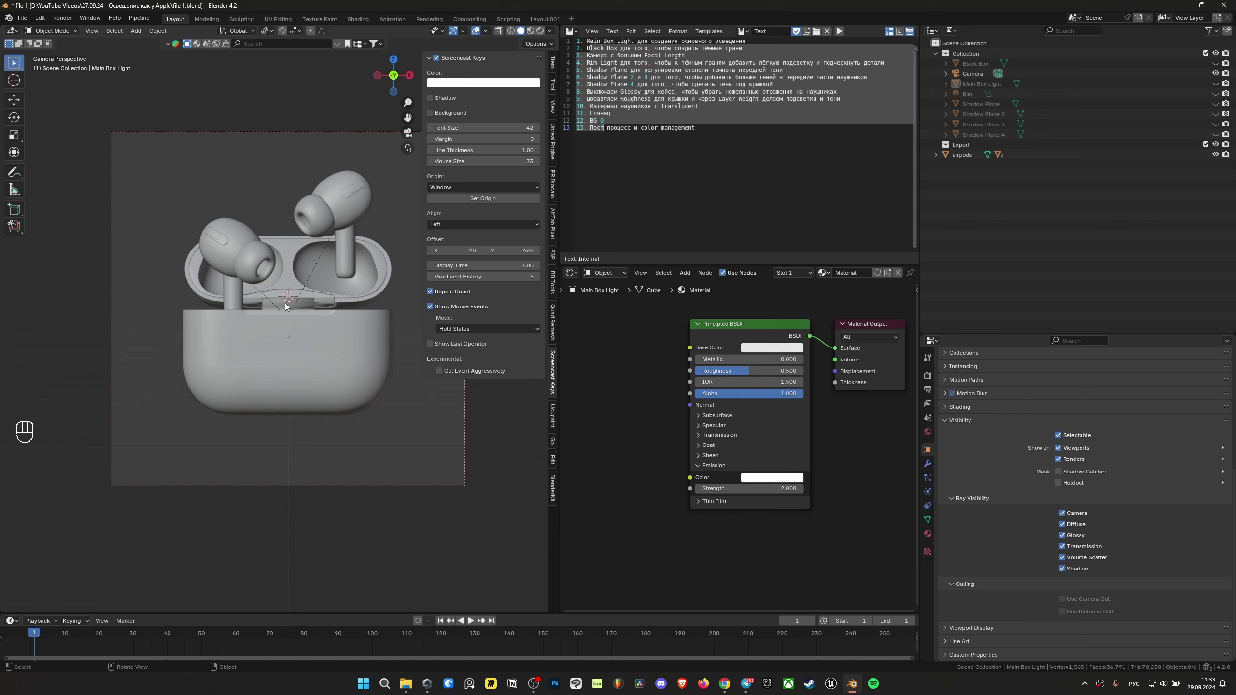
# Select the camera to inspect its lens, then switch the viewport to Rendered shading.
pyautogui.click(452, 488)
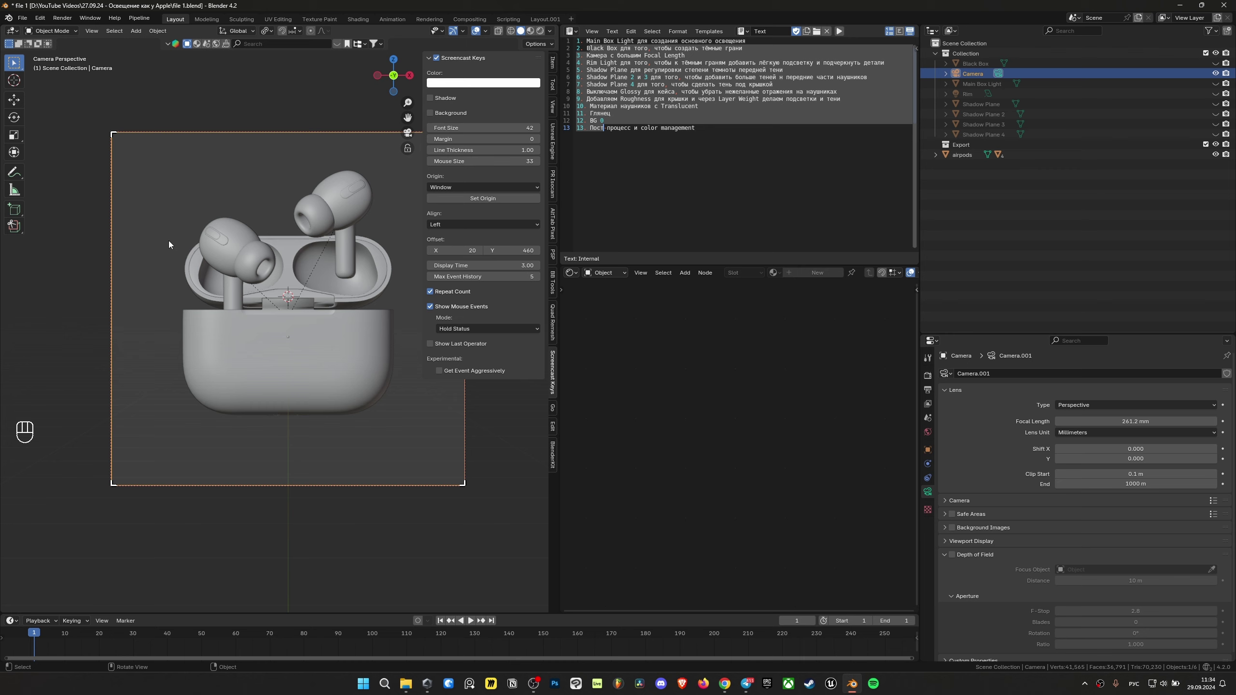
pyautogui.press('z')
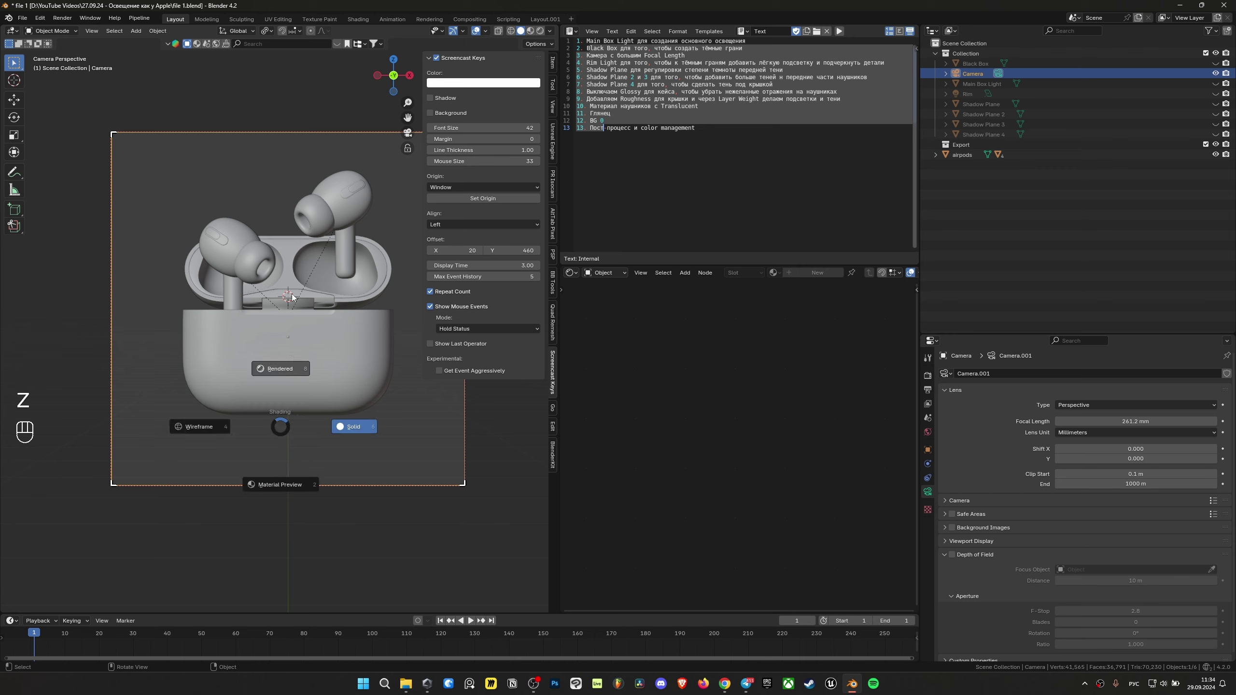
pyautogui.press('n')
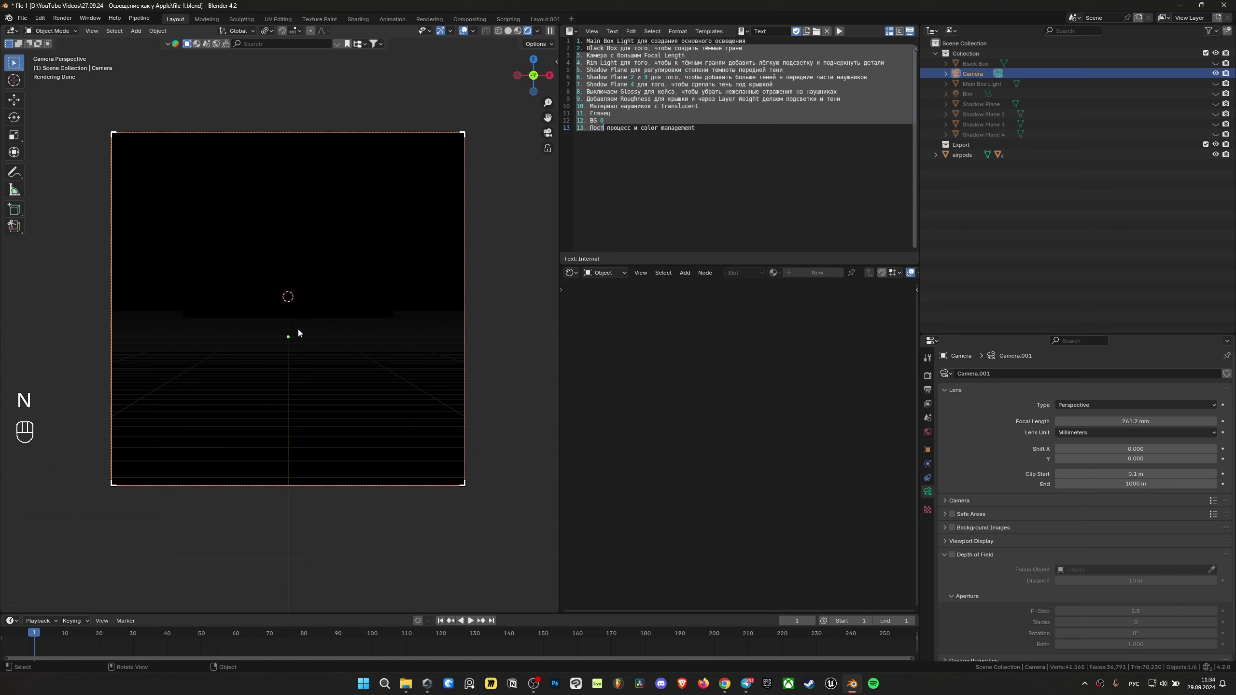
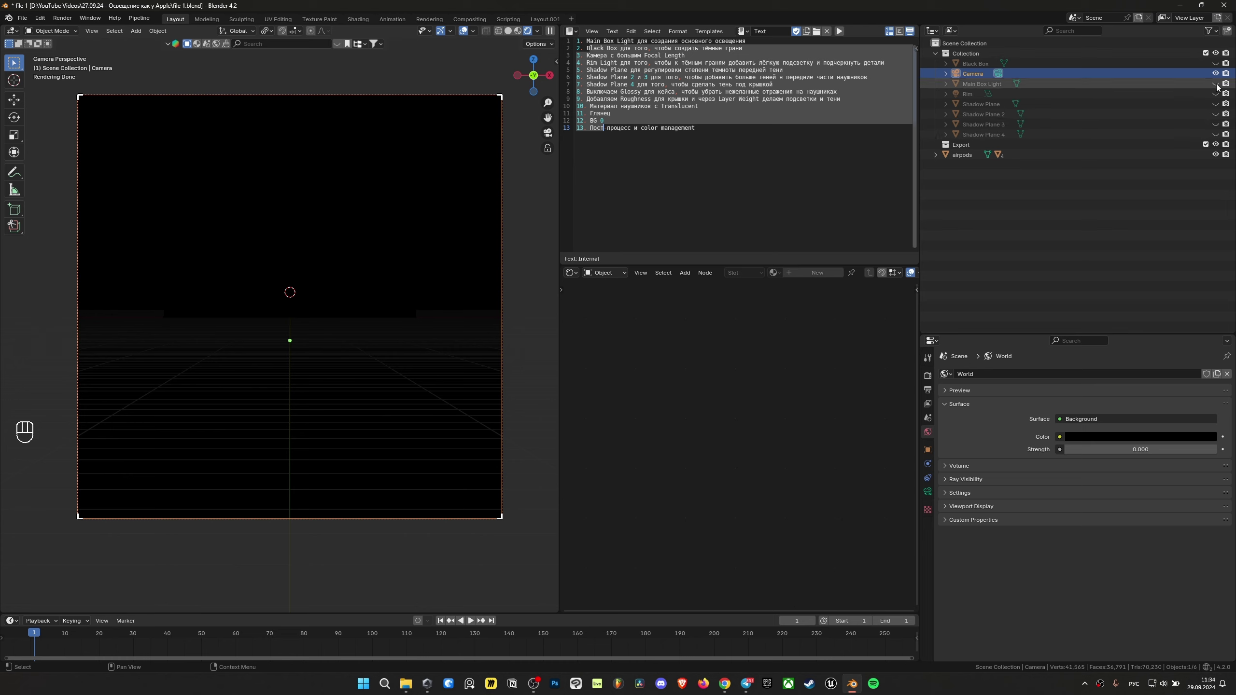
# Switch the Main Box Light back on and view the rendered preview through the camera.
pyautogui.click(1220, 86)
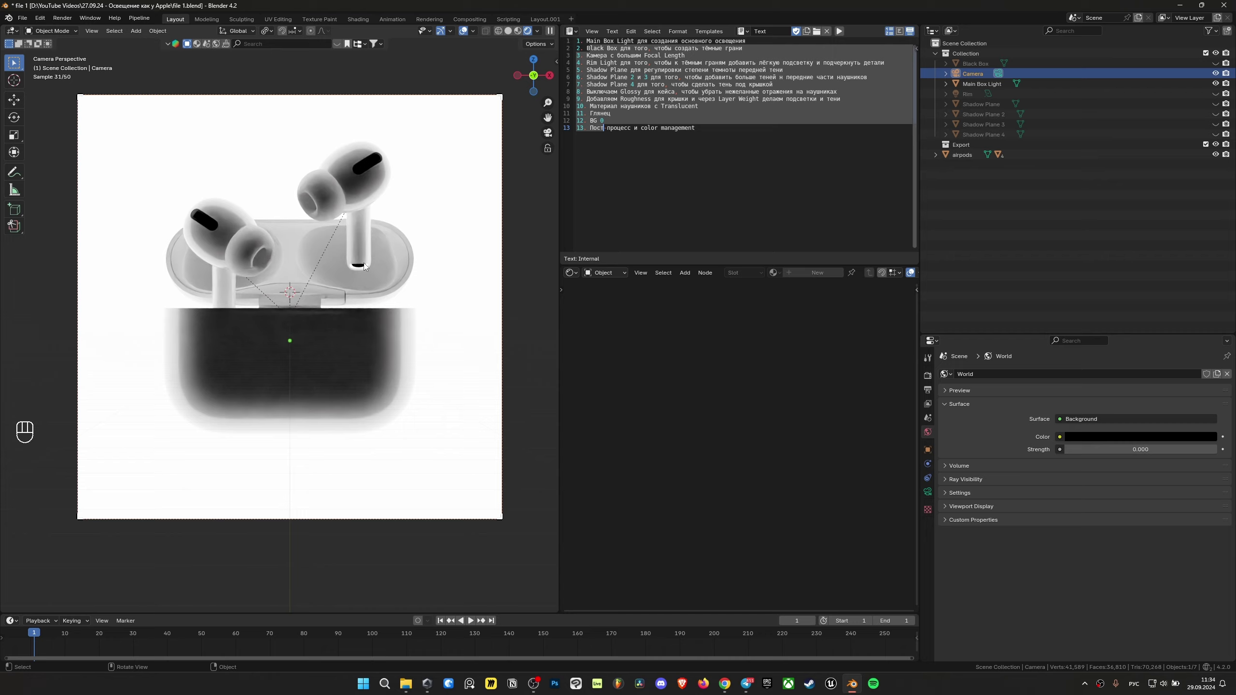
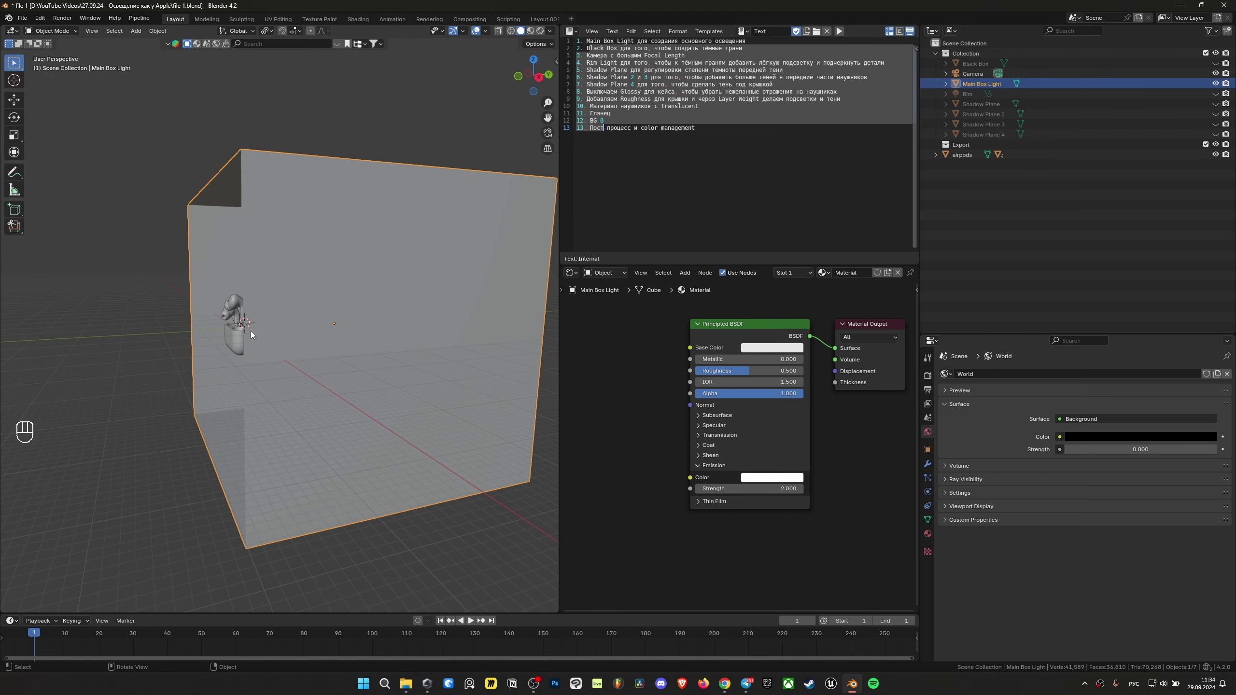
pyautogui.press('`')
pyautogui.press('z')
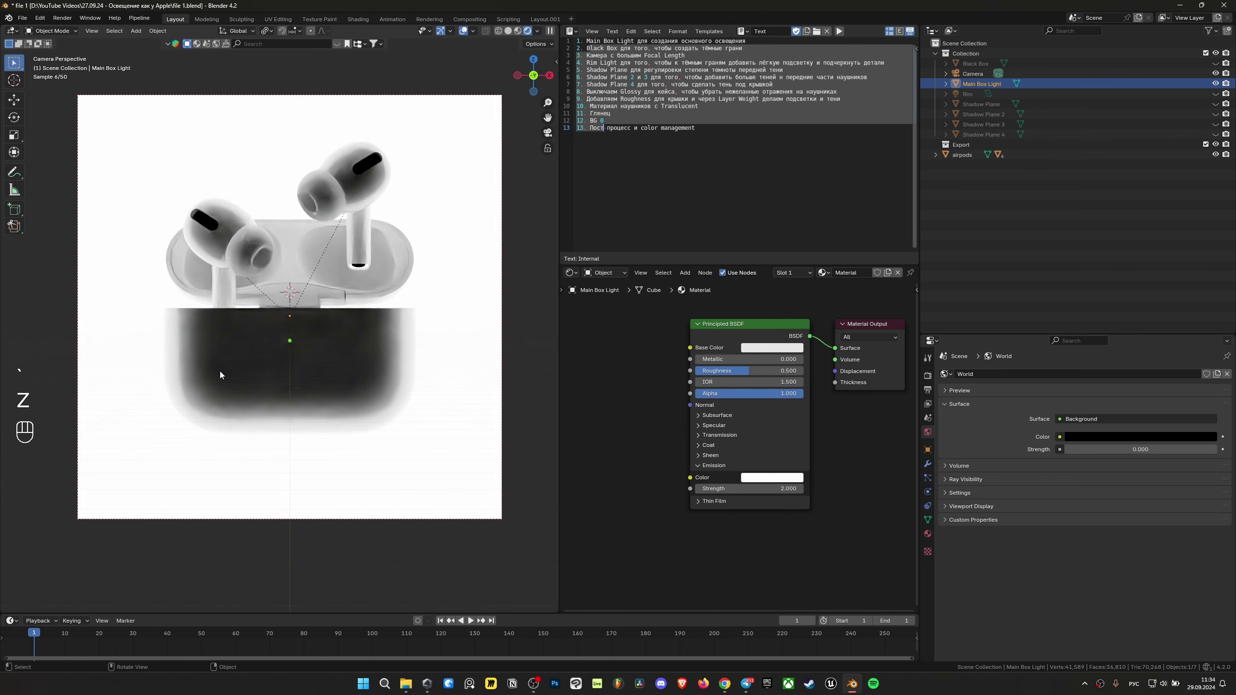
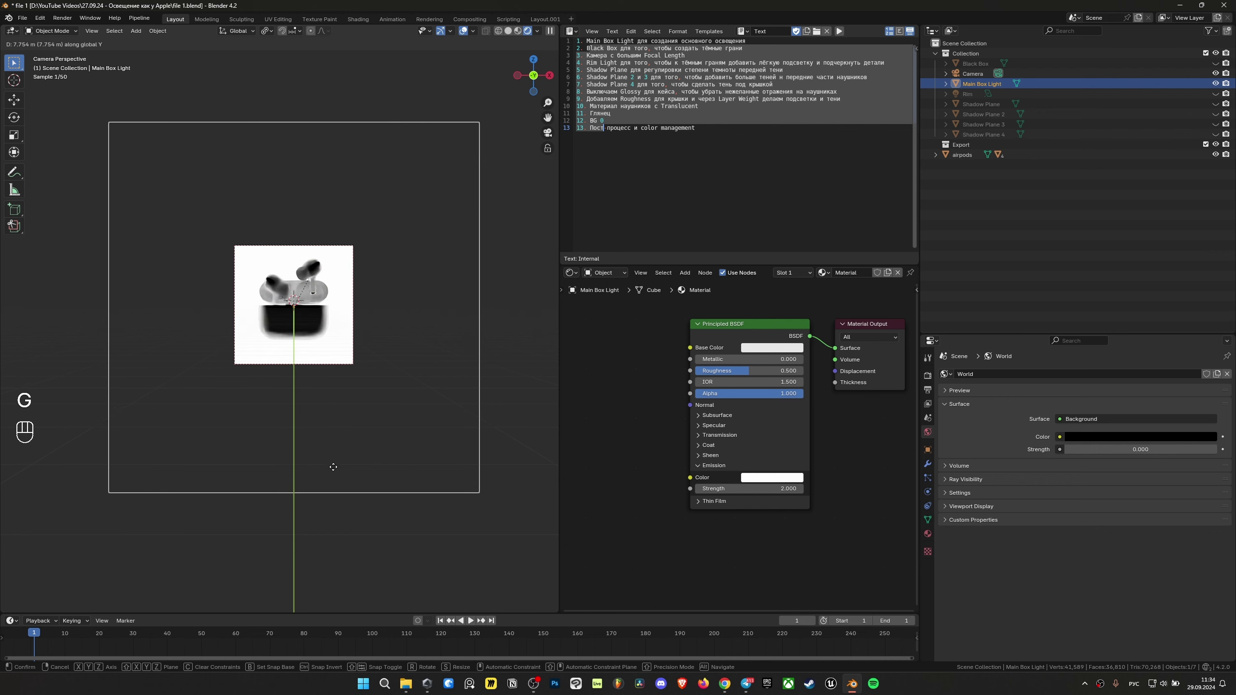
# Move the light box along the Y axis, return to camera view and save the file.
pyautogui.press('g')
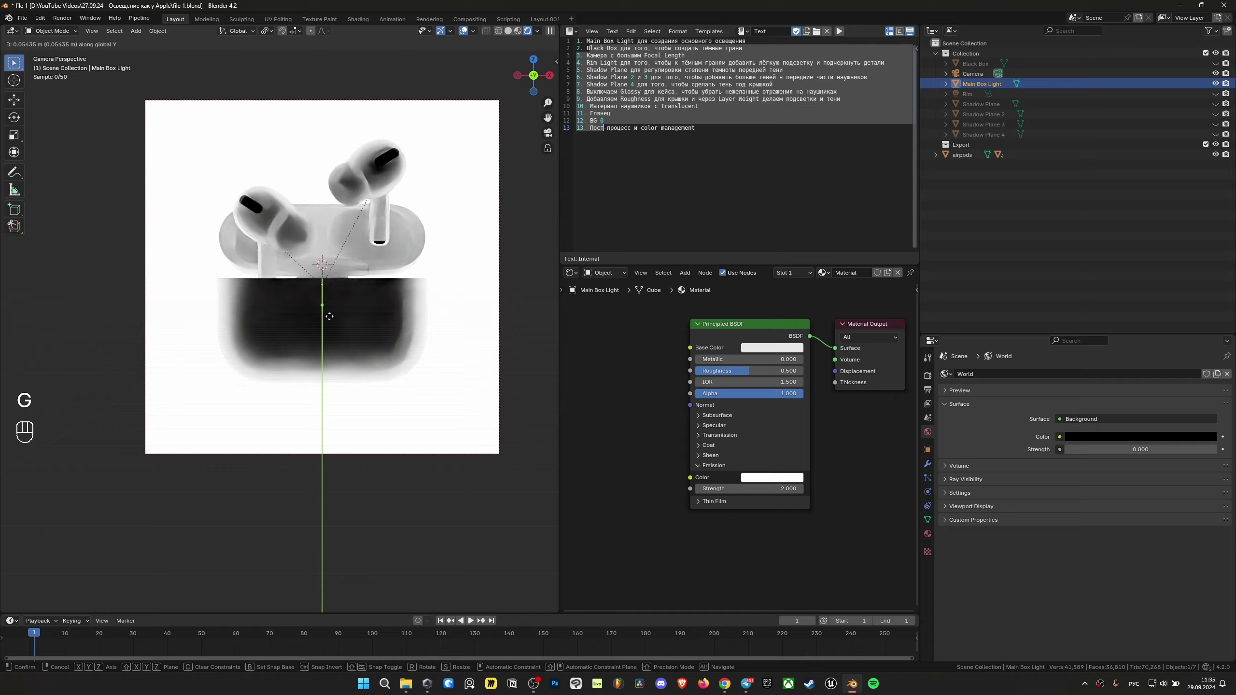
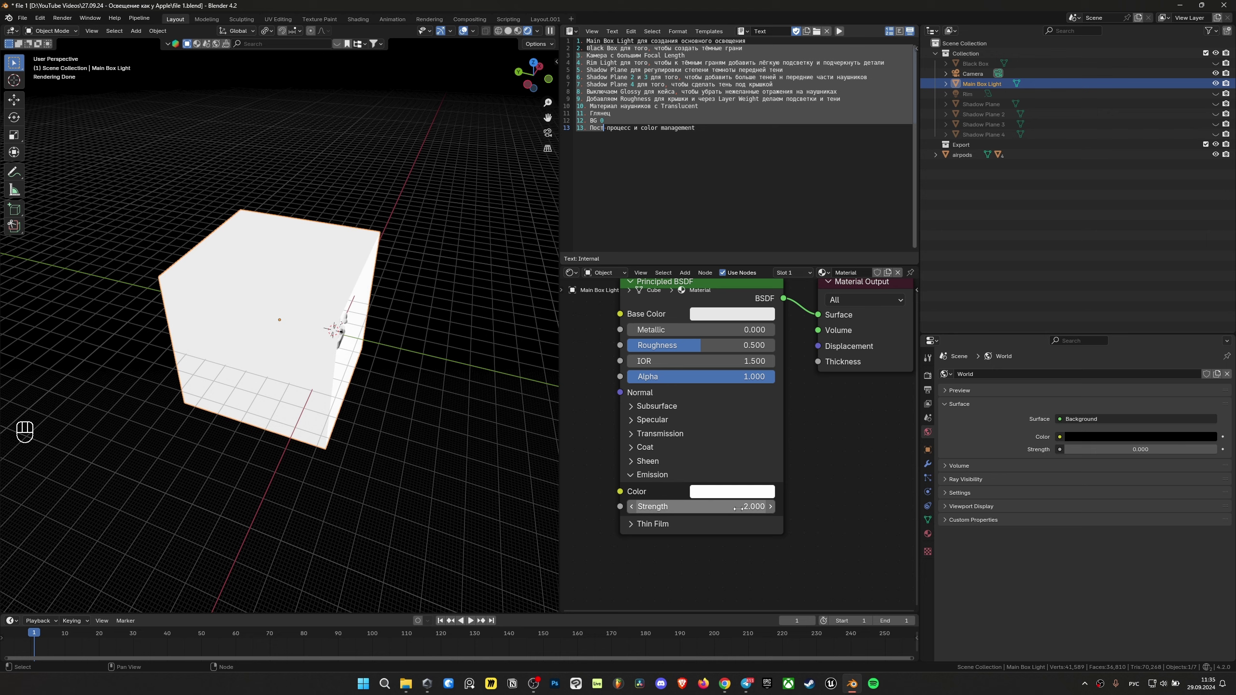
pyautogui.press('`')
pyautogui.press('ctrl+s')
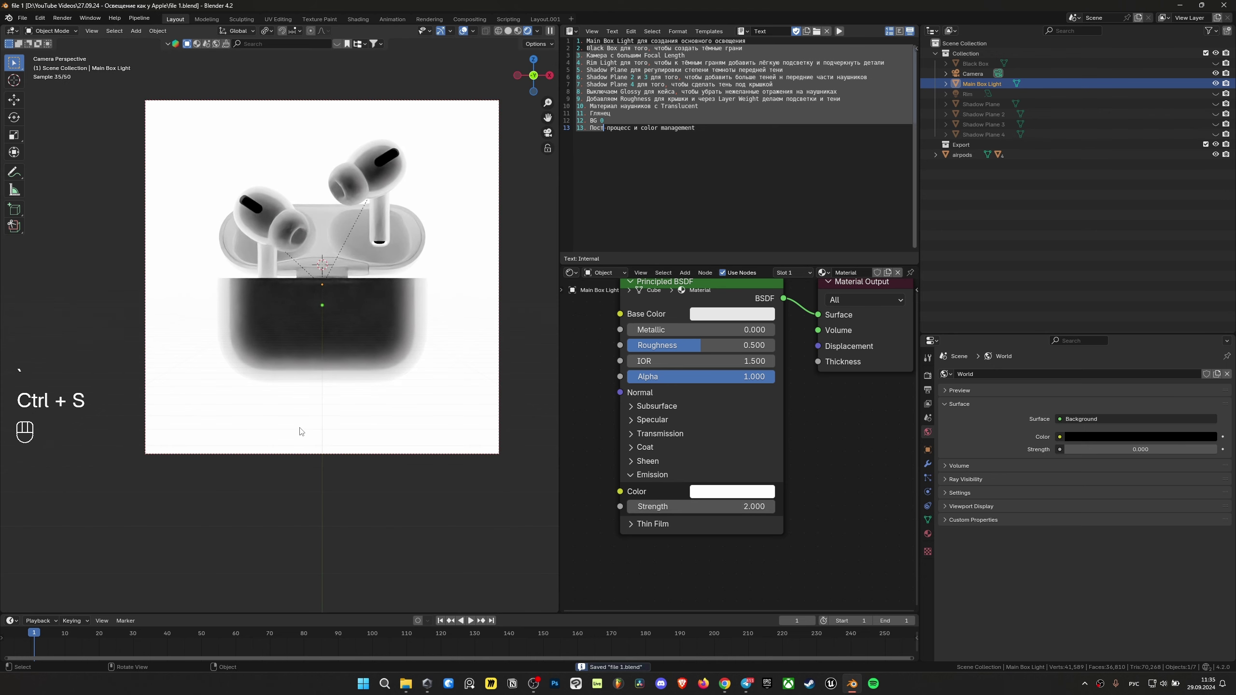
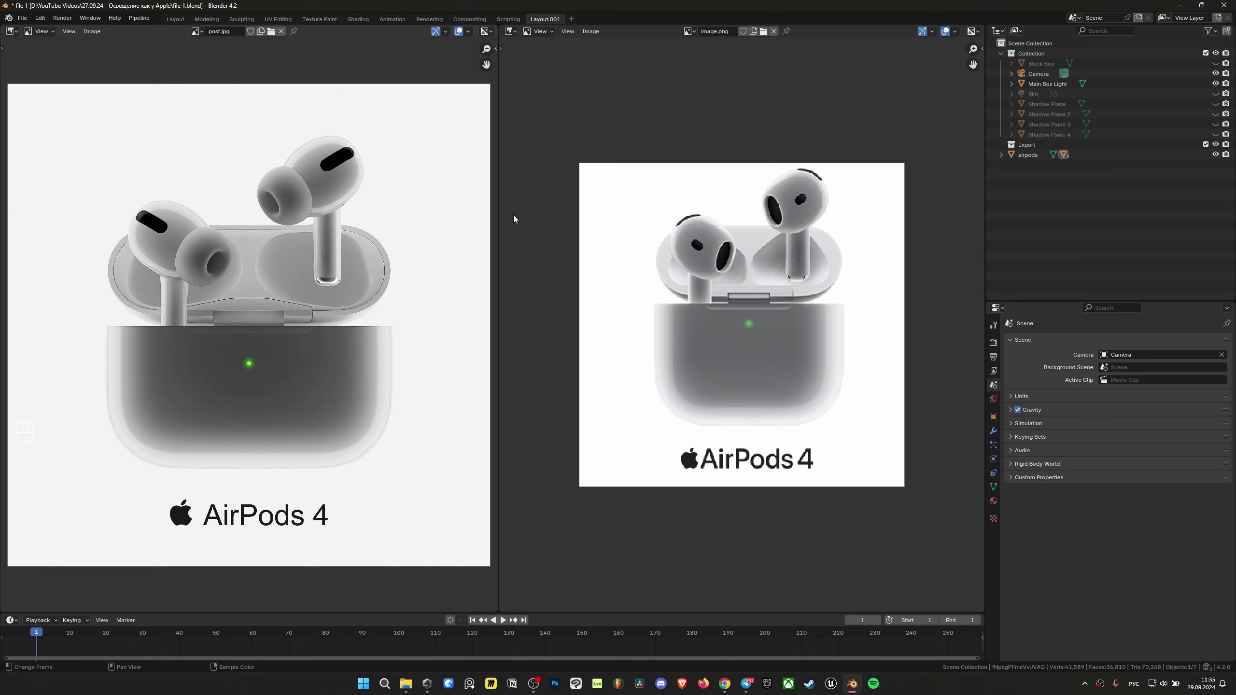
# Zoom into the Apple reference shot's case shading for comparison.
pyautogui.moveTo(697, 224); pyautogui.dragTo(679, 214)
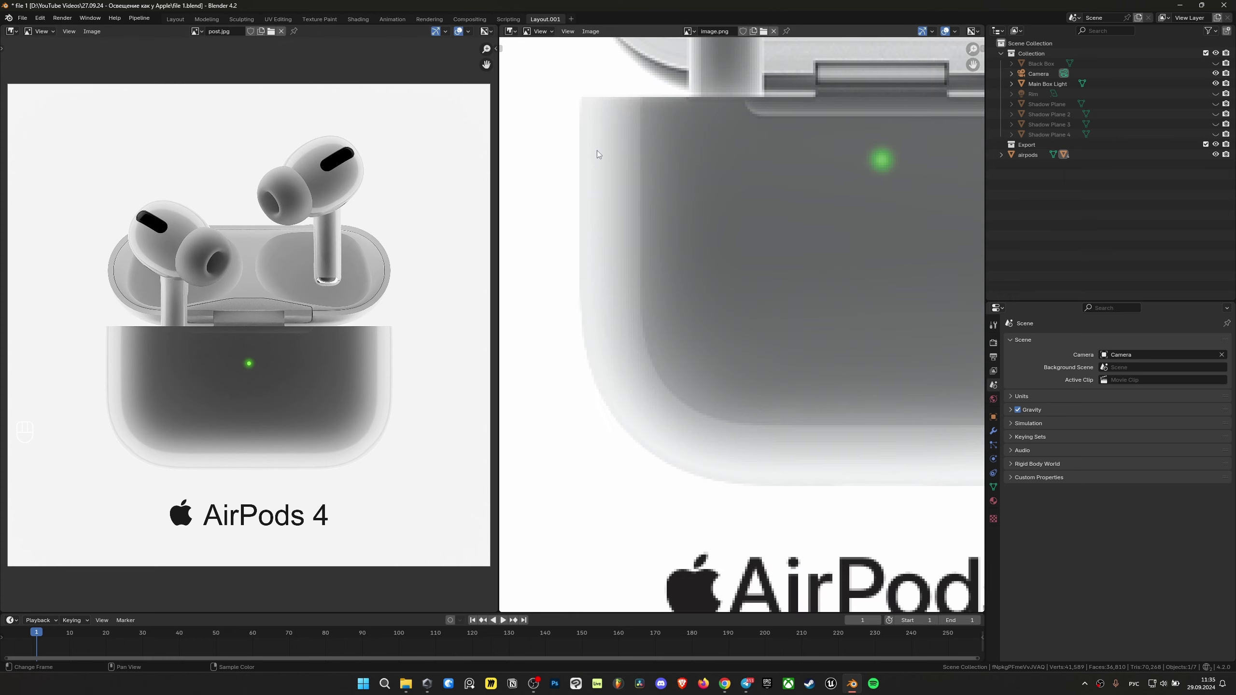
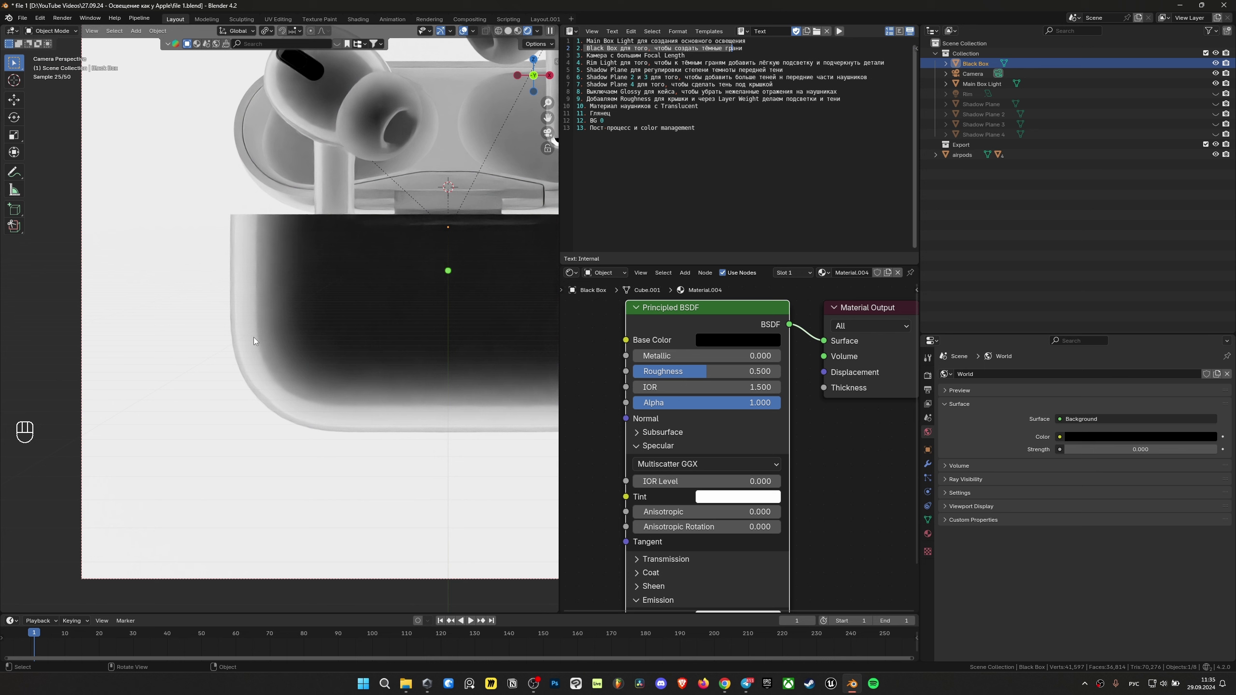
# Toggle the Black Box in the Outliner, move it along the Y axis and save the file.
pyautogui.click(1216, 64)
pyautogui.click(1216, 63)
pyautogui.click(1216, 64)
pyautogui.click(1216, 63)
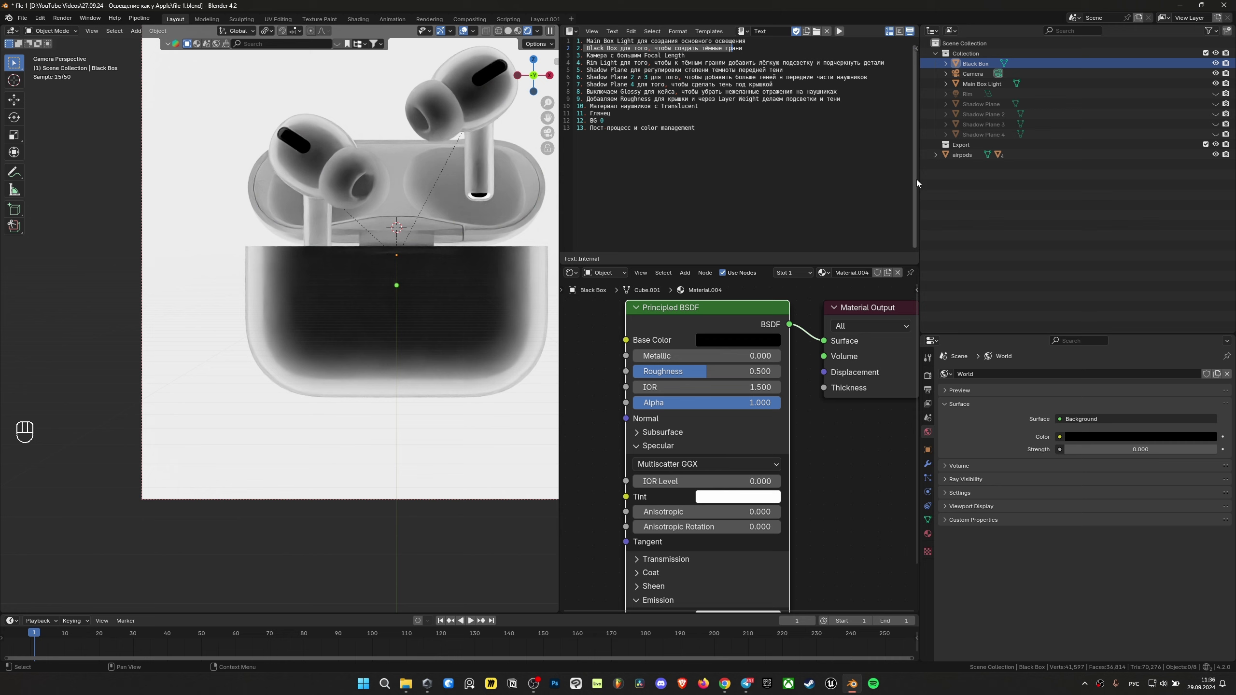
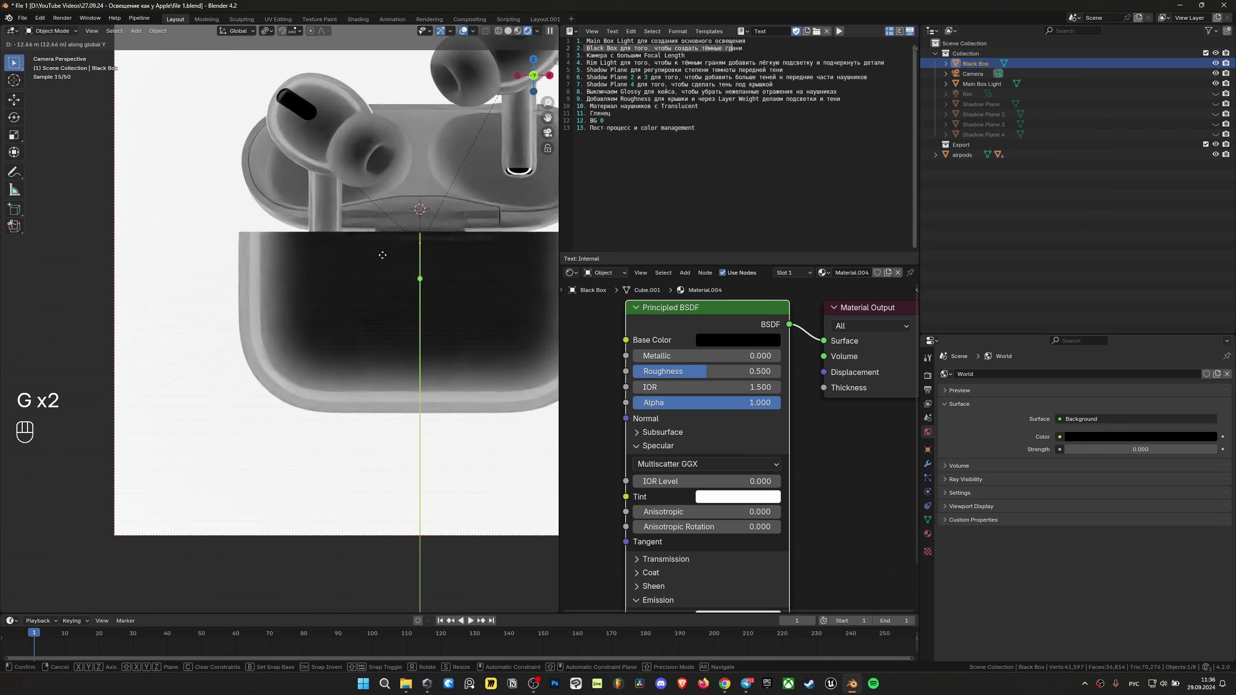
pyautogui.press('g')
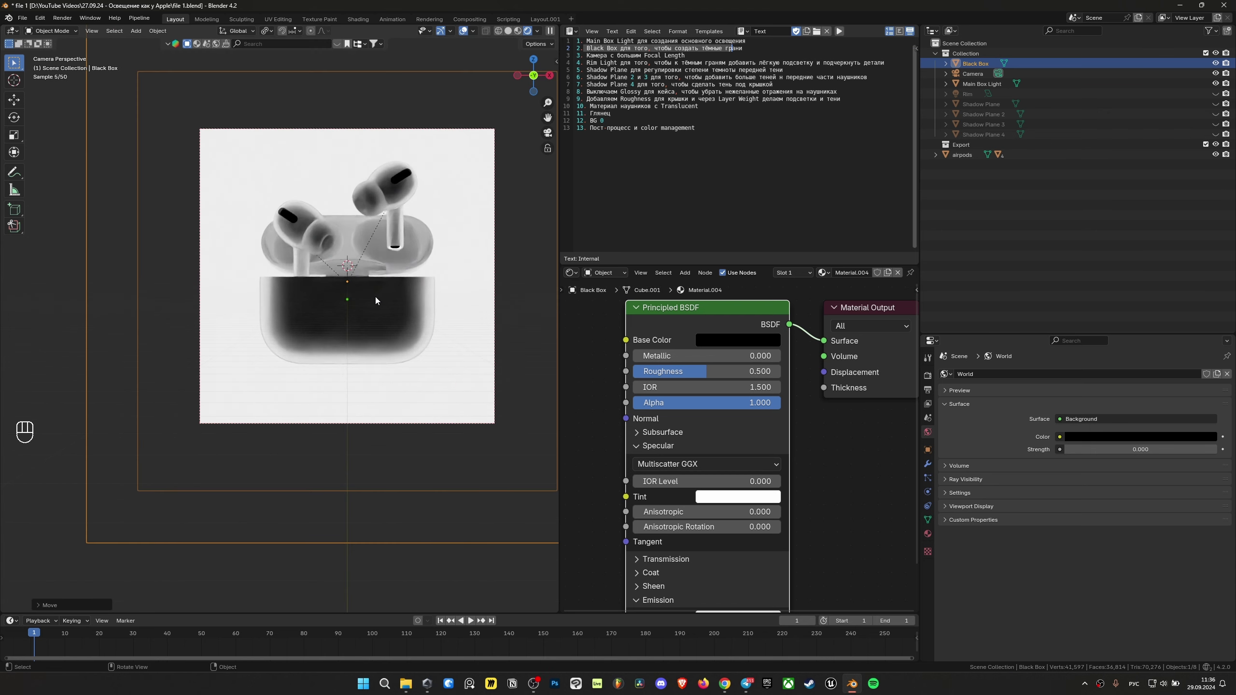
pyautogui.press('ctrl+s')
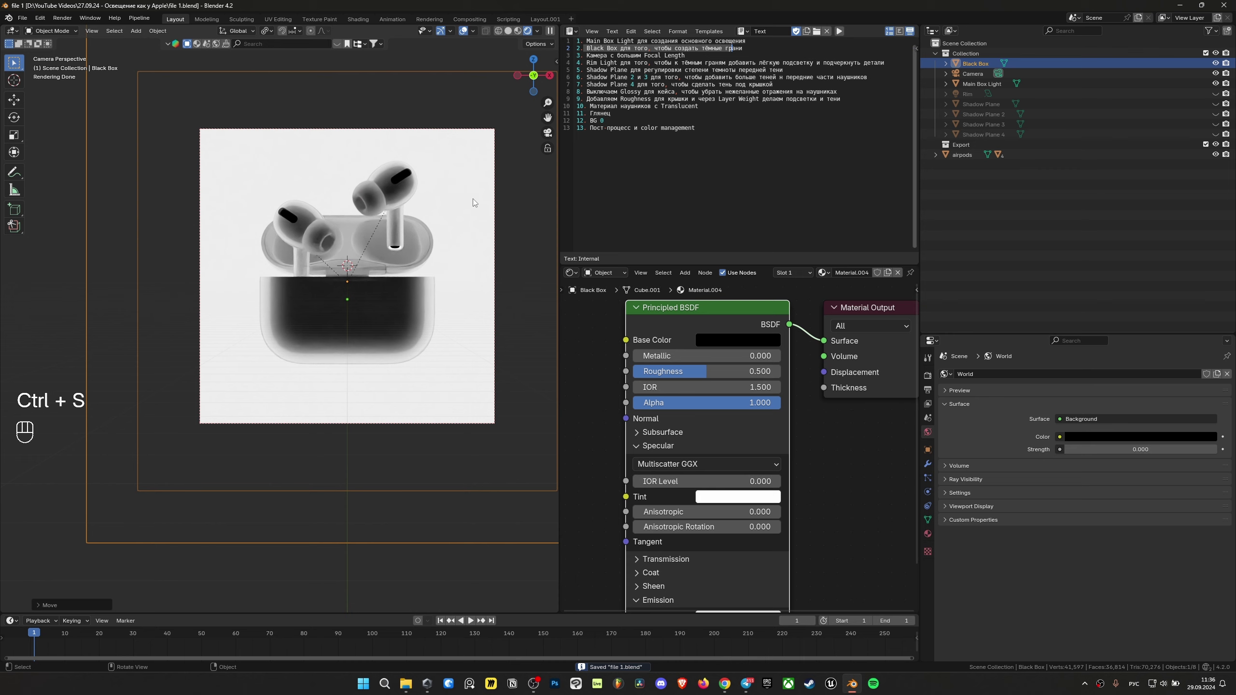
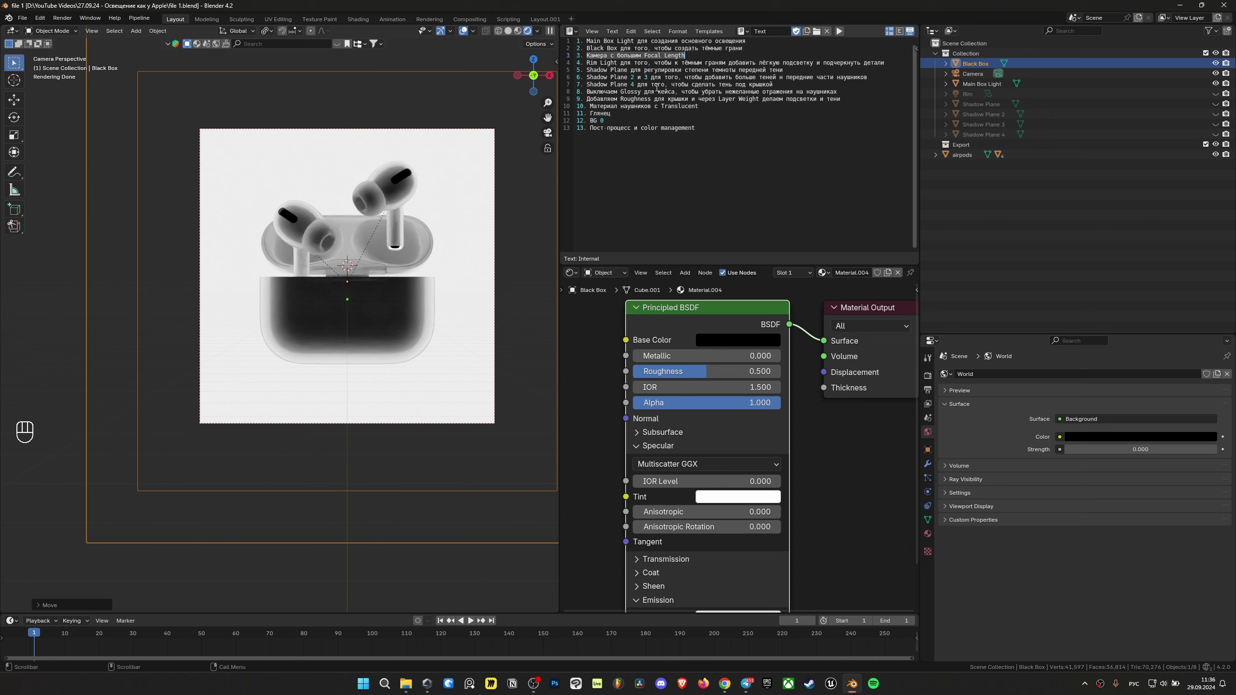
# Zoom in on the earbuds in the camera view and select them.
pyautogui.press('ctrl+shift+F1')
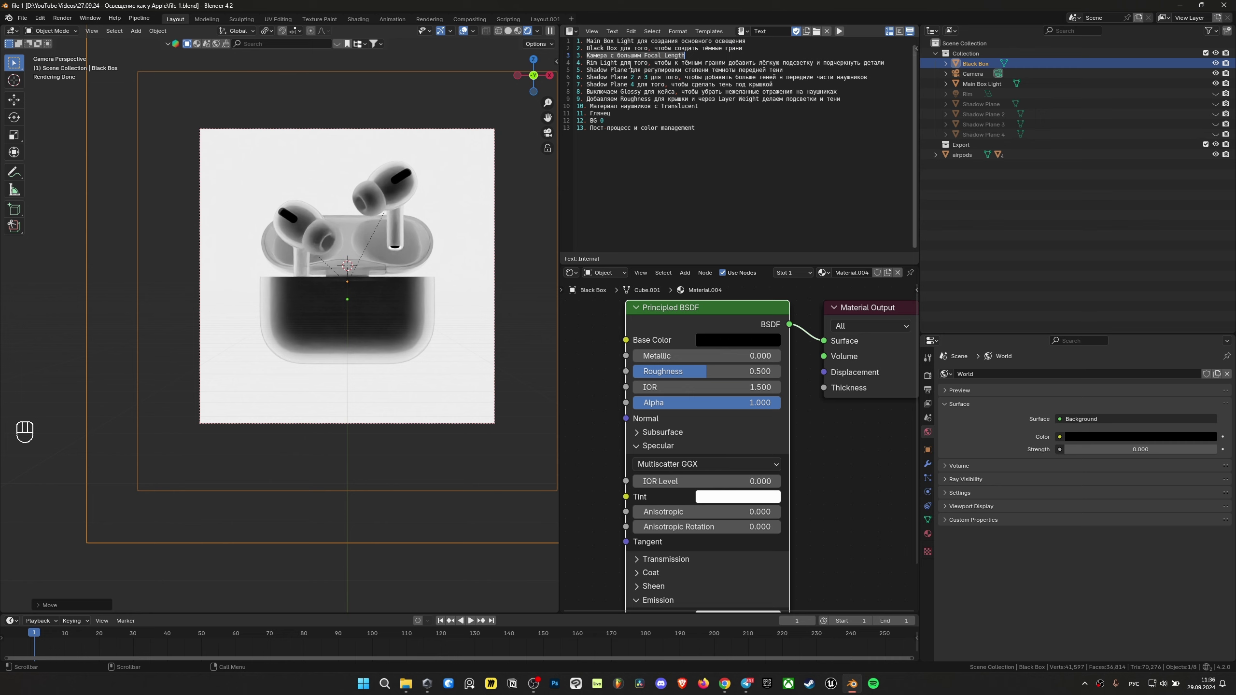
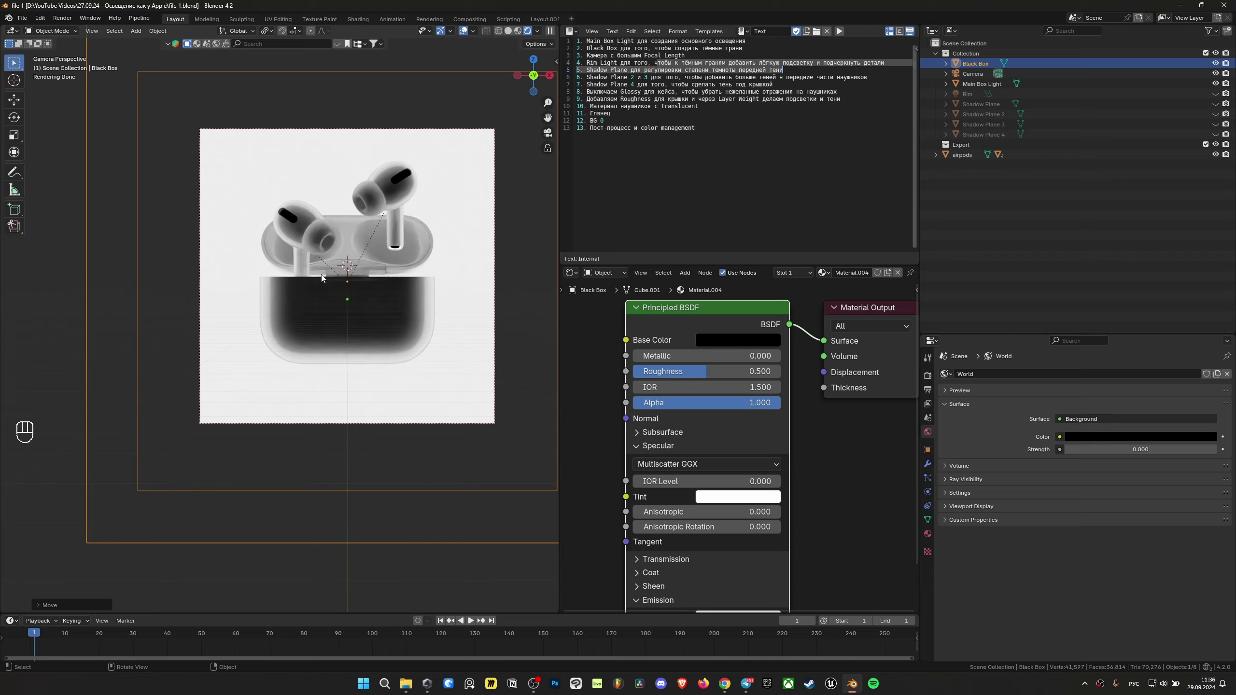
pyautogui.moveTo(276, 276); pyautogui.dragTo(291, 284)
pyautogui.click(292, 284)
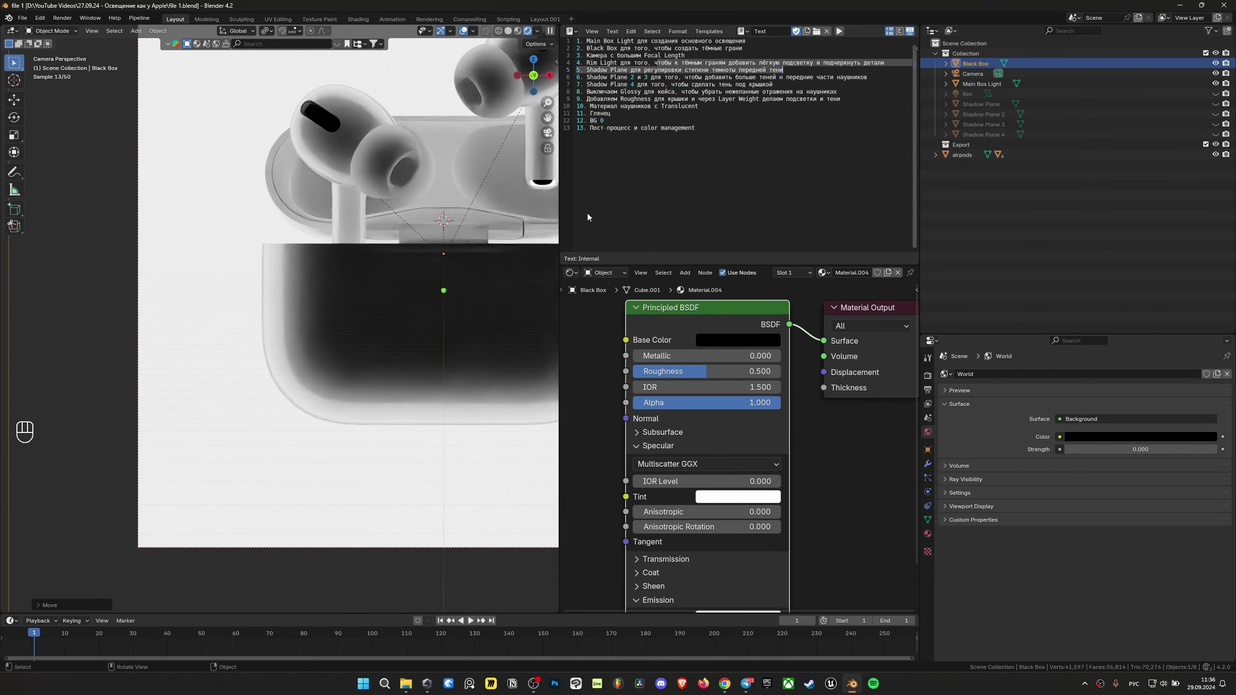
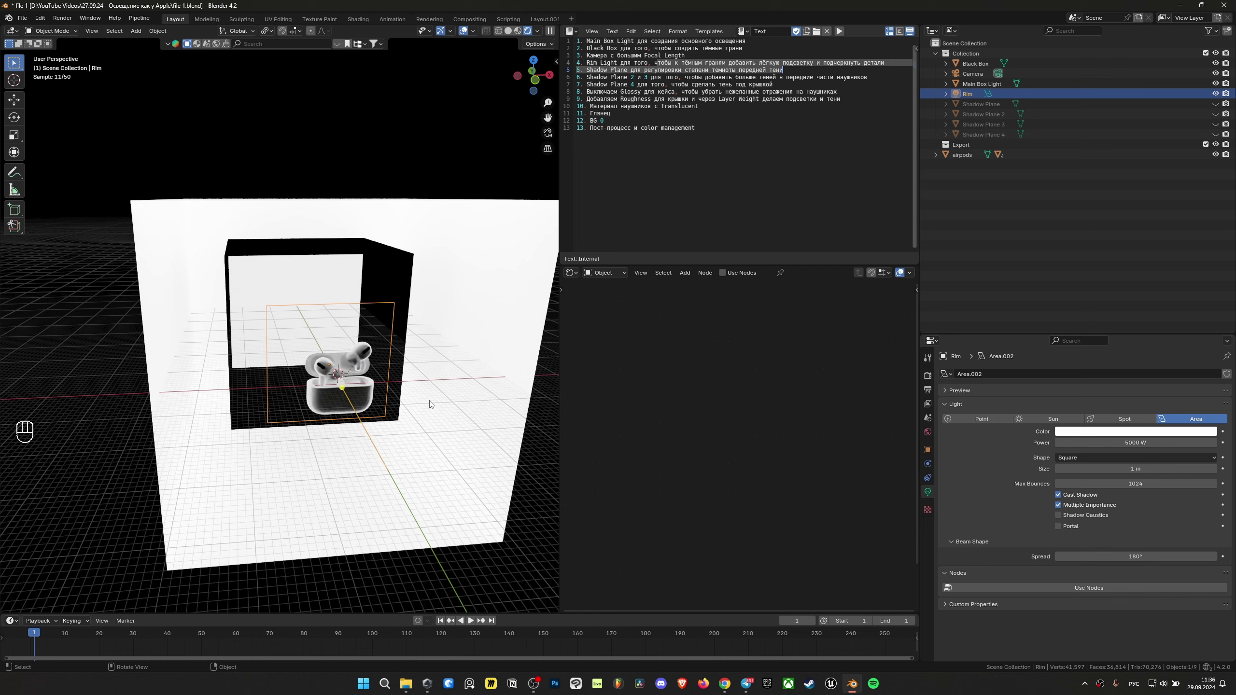
# Look through the camera and move the Black Box beneath the case.
pyautogui.press('`')
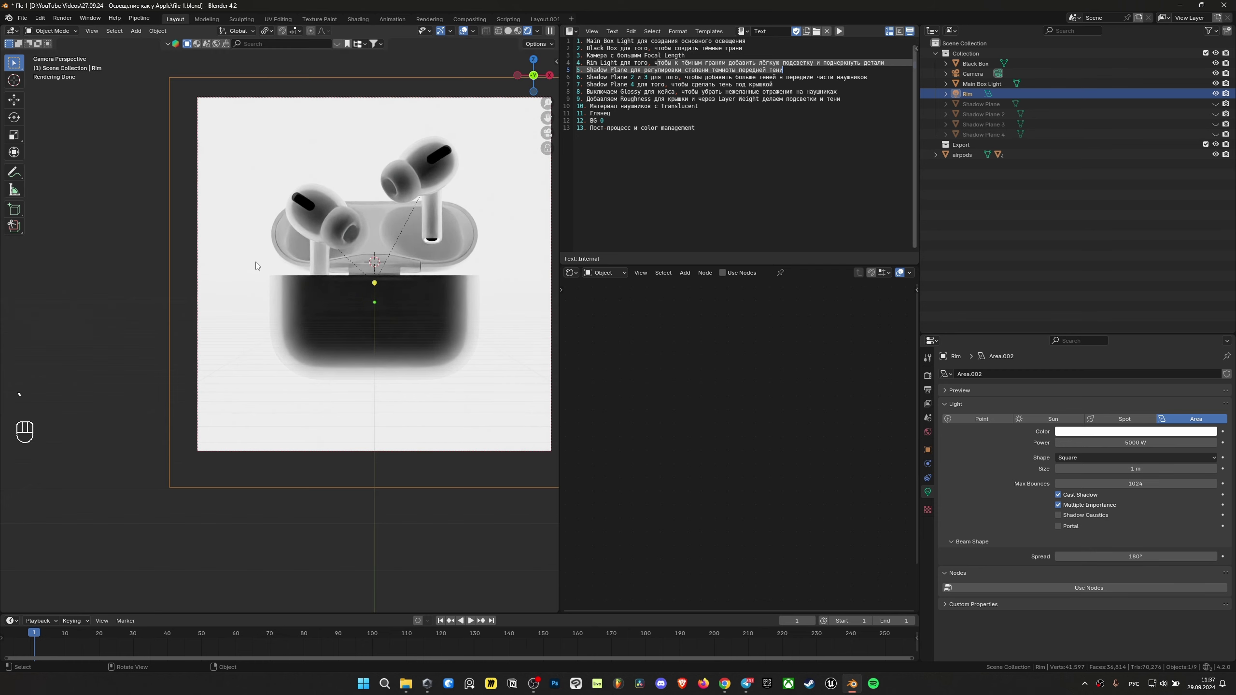
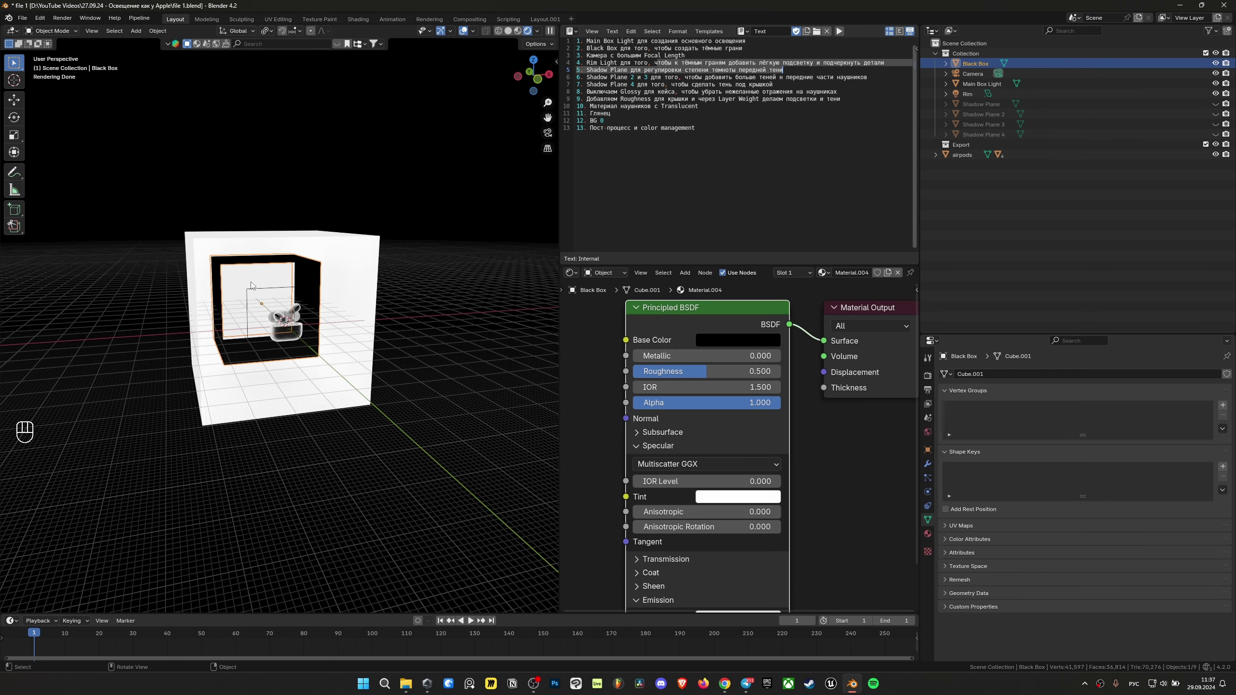
pyautogui.press('`')
pyautogui.press('g')
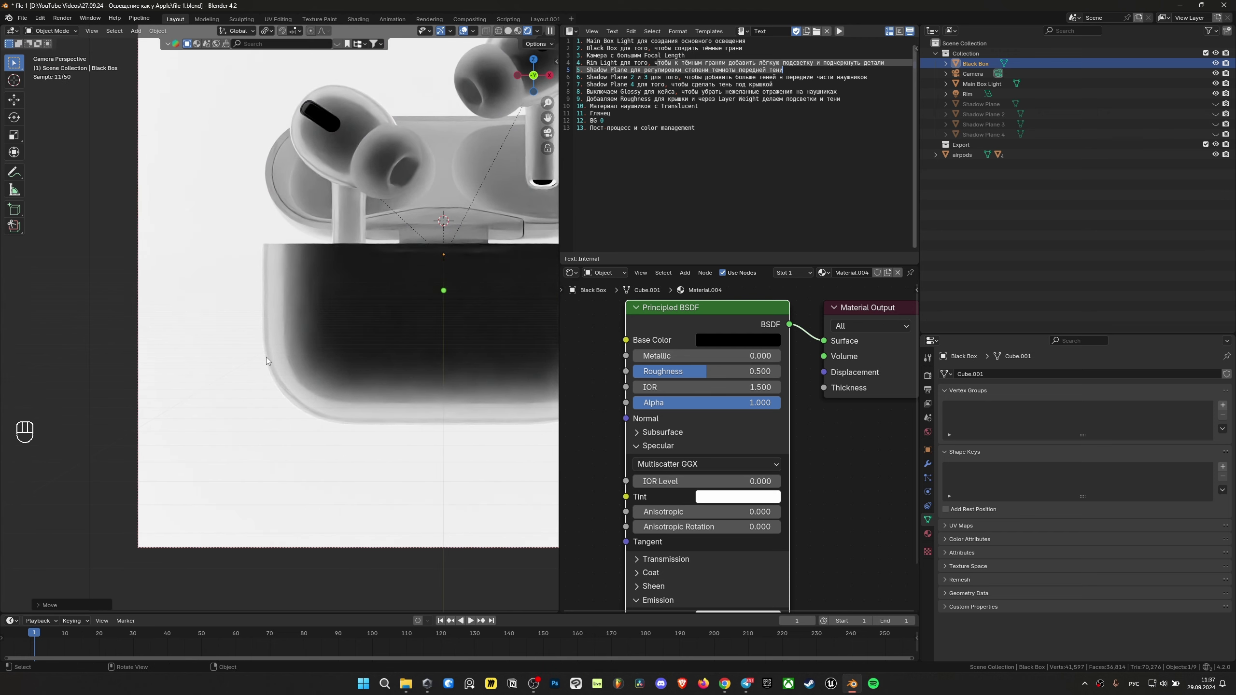
pyautogui.press('g')
pyautogui.middleClick(319, 380)
pyautogui.middleClick(353, 326)
pyautogui.middleClick(358, 323)
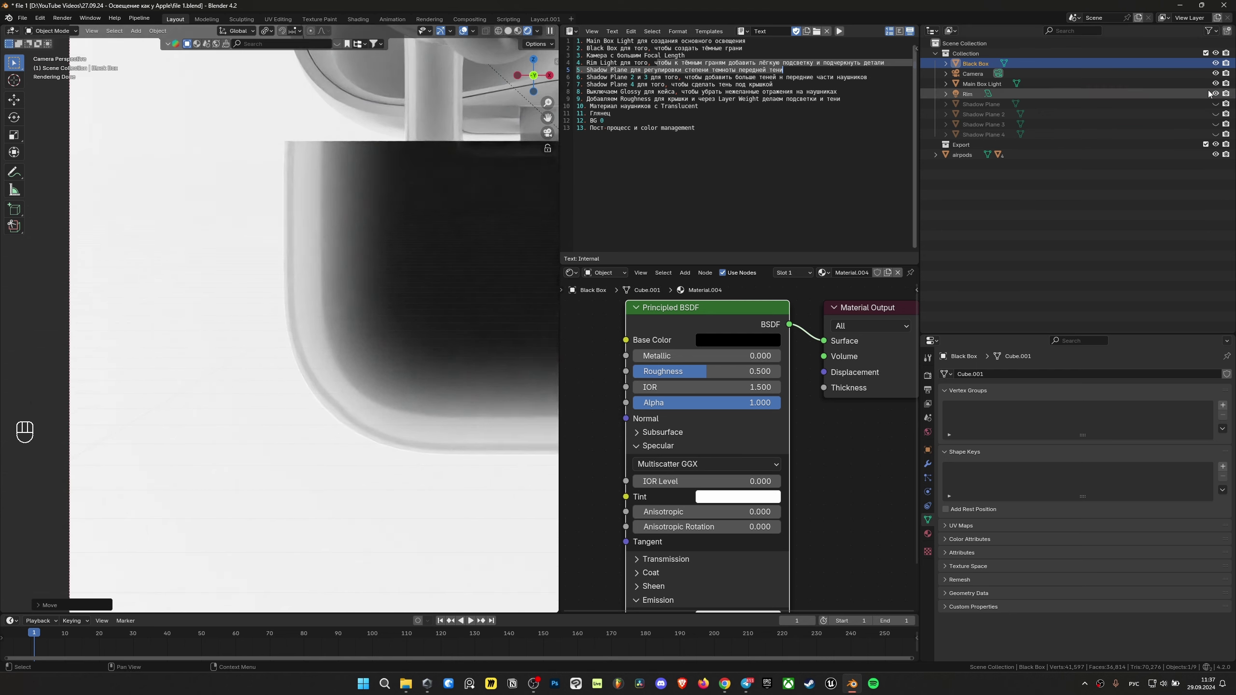
# Toggle the Rim light to compare the render, zoom out to the whole case and save.
pyautogui.click(1219, 94)
pyautogui.click(1219, 94)
pyautogui.doubleClick(1219, 95)
pyautogui.middleClick(365, 276)
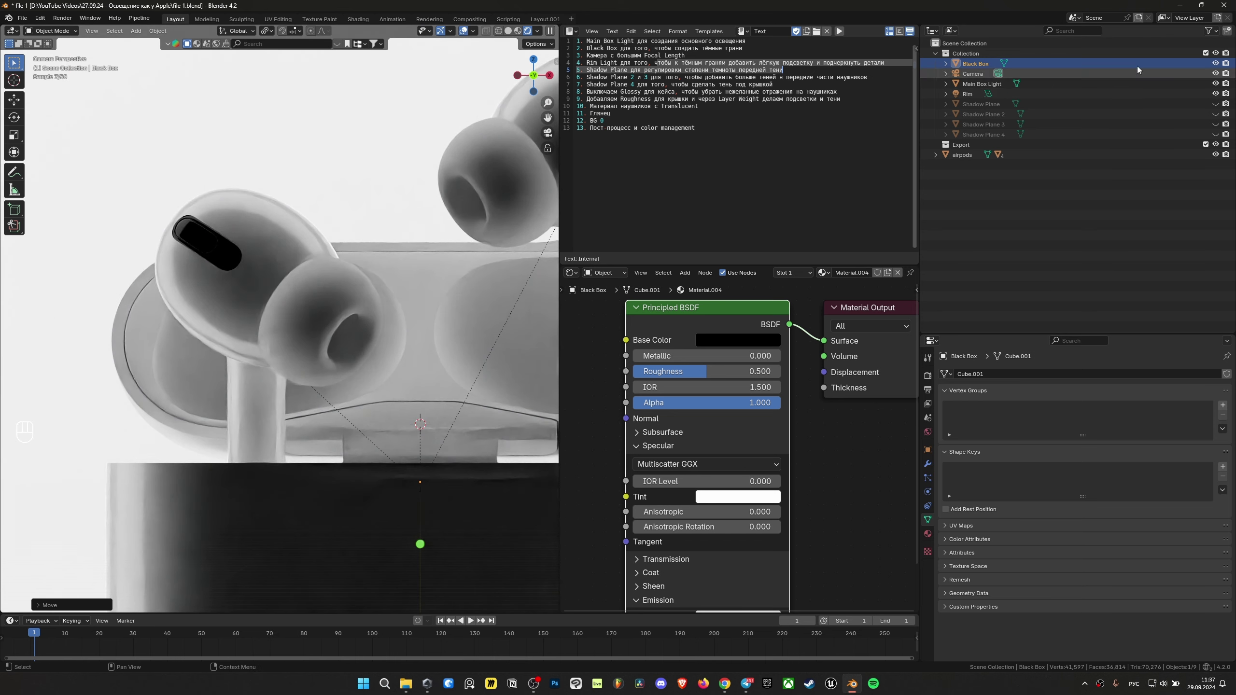
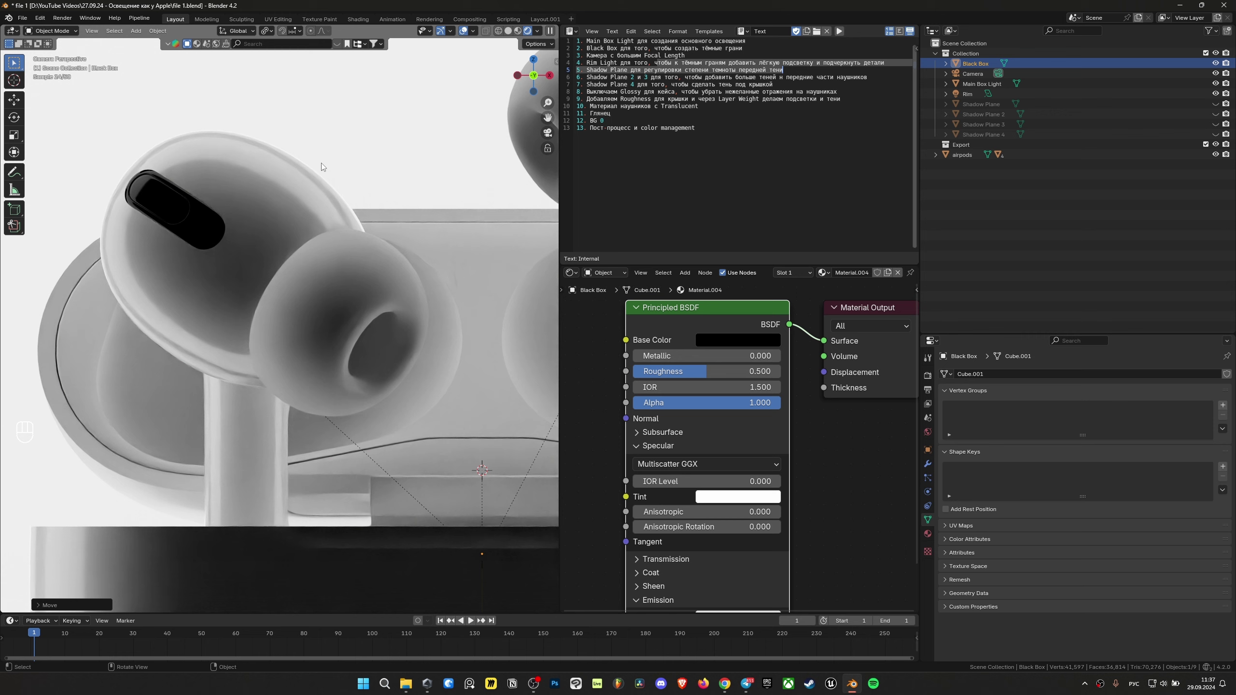
pyautogui.moveTo(246, 323); pyautogui.dragTo(249, 286)
pyautogui.middleClick(401, 245)
pyautogui.press('ctrl+s')
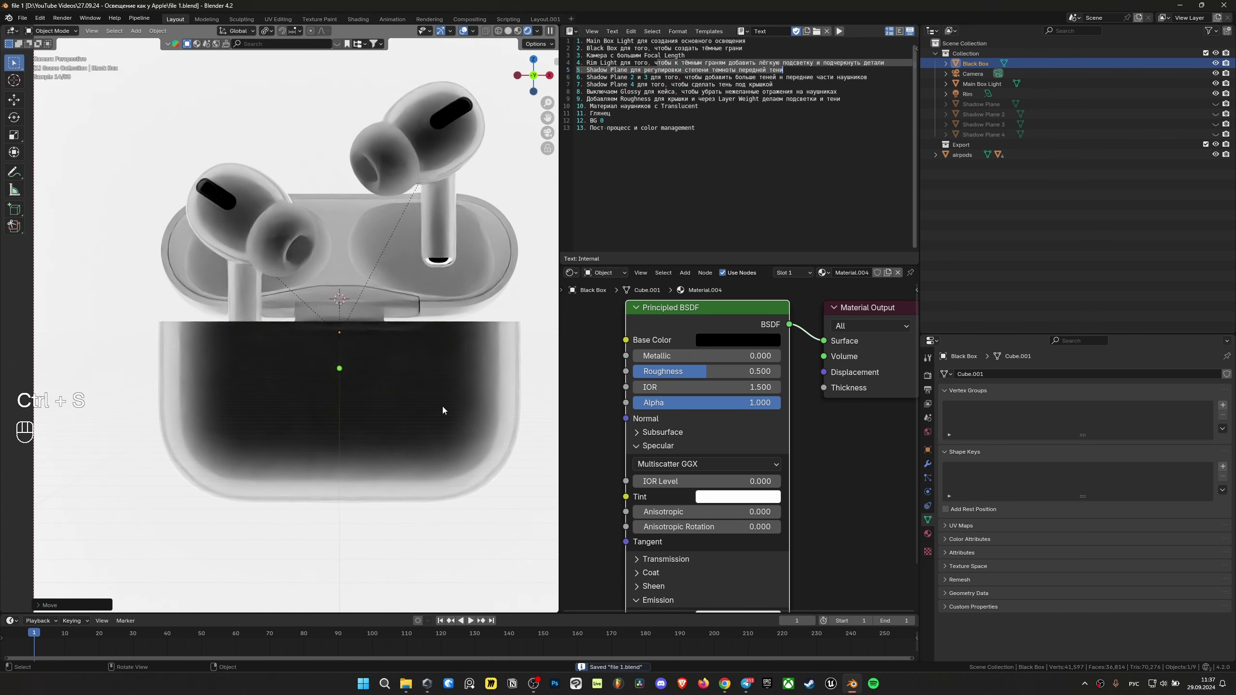
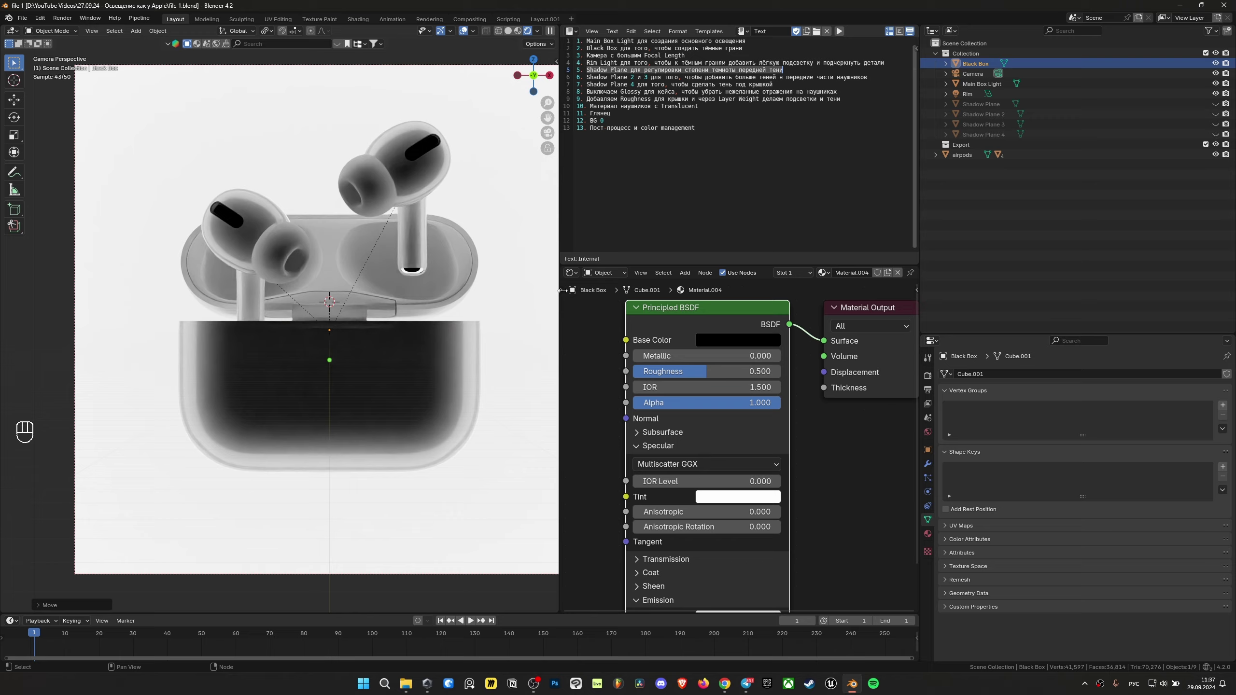
pyautogui.press('ctrl+s')
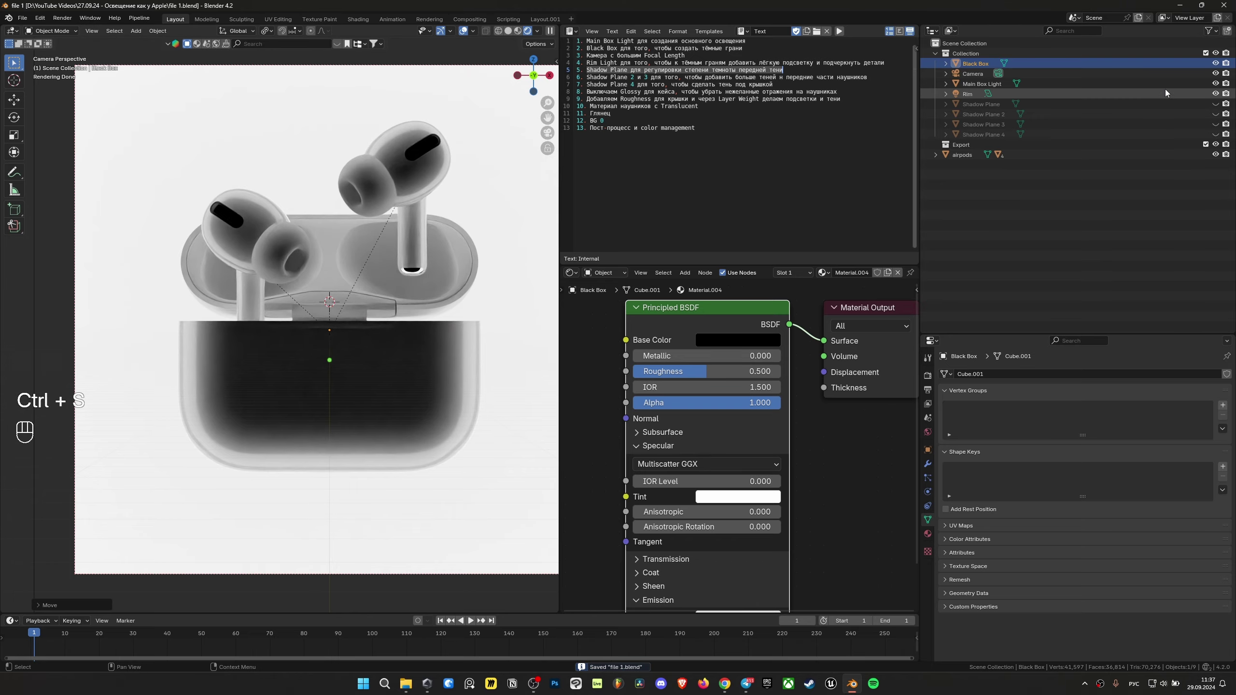
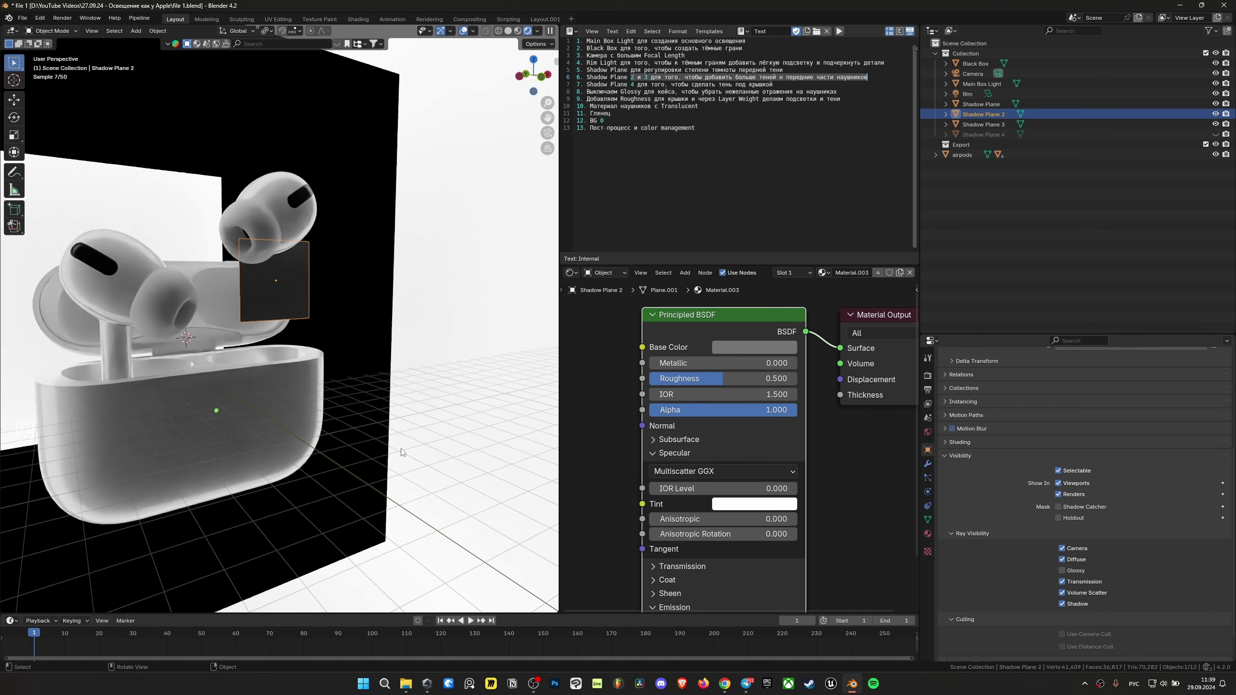
# Scroll the Object Properties panel to the shadow plane's Ray Visibility settings.
pyautogui.middleClick(1068, 554)
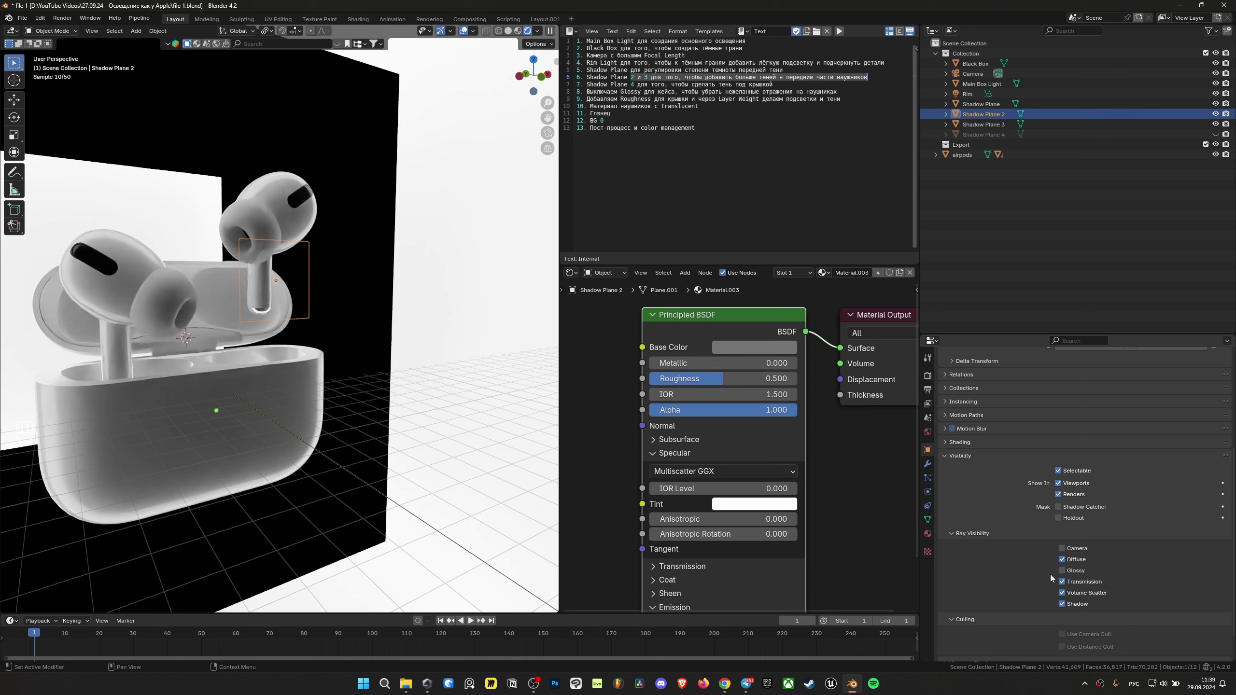
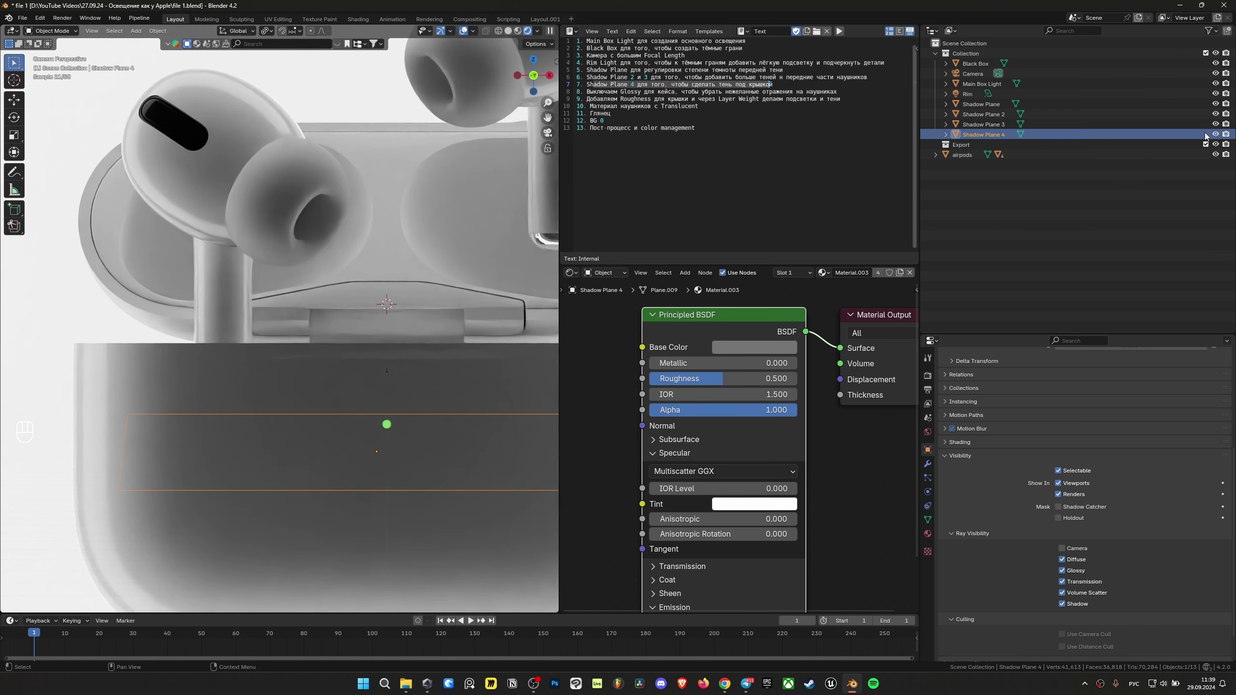
pyautogui.click(1217, 134)
pyautogui.click(1216, 134)
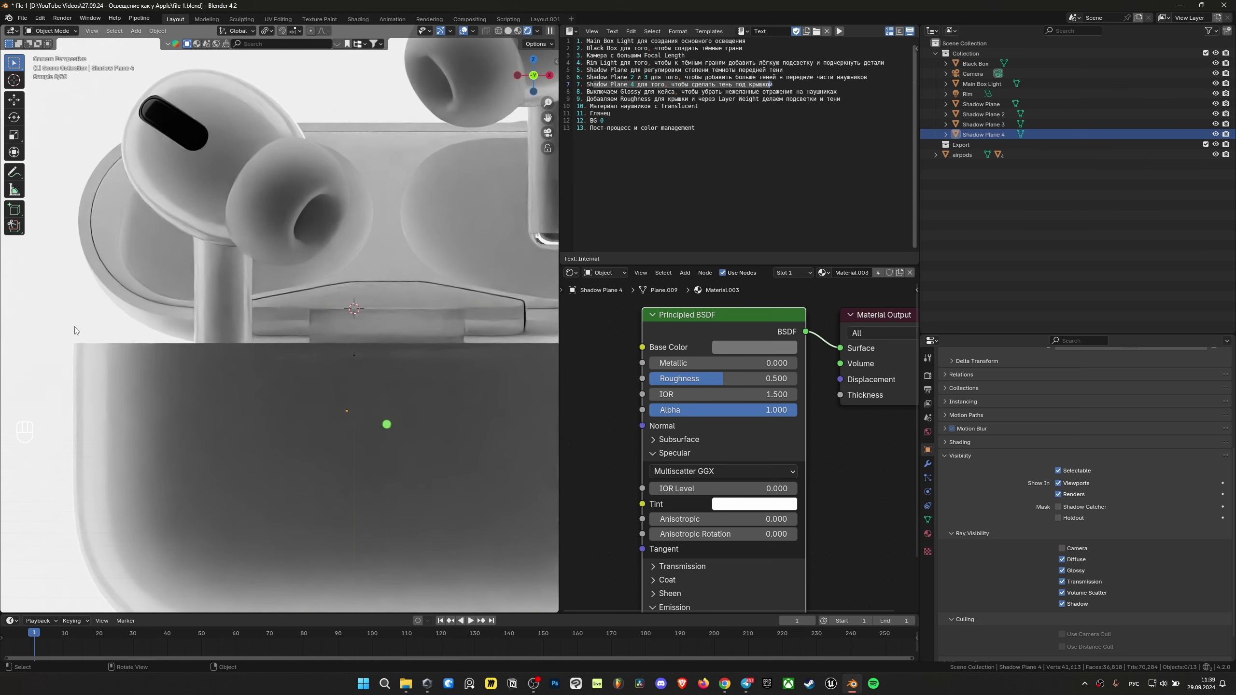
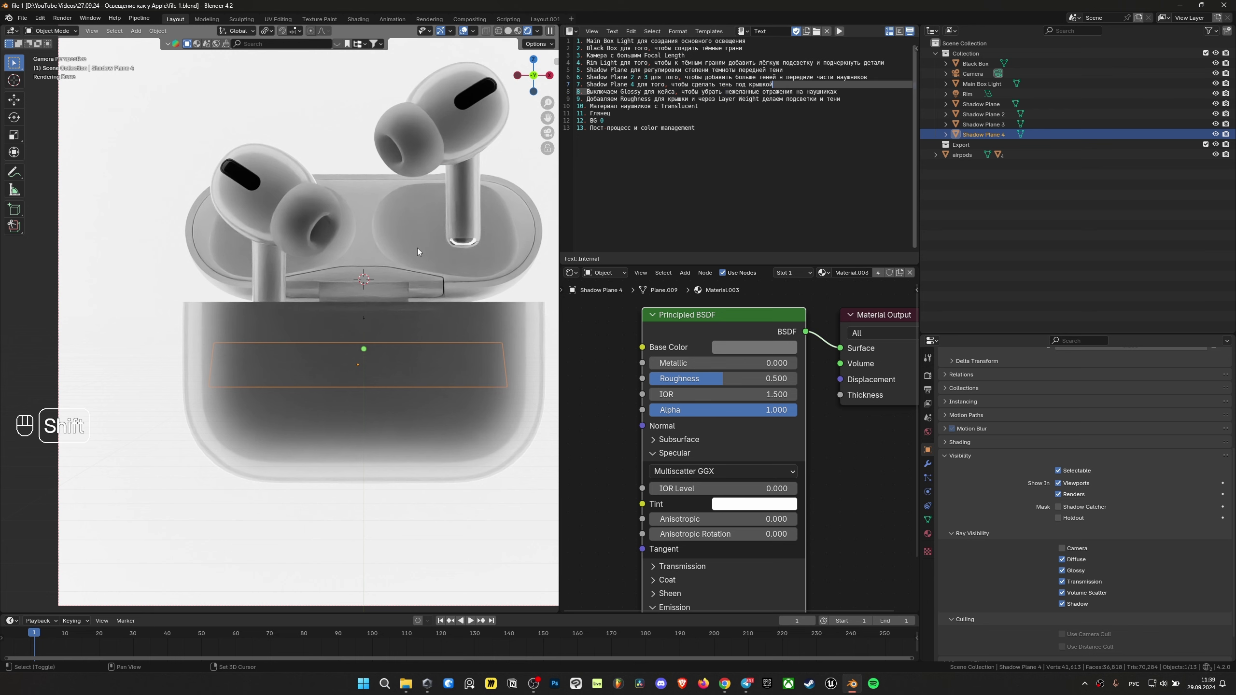
# Save the file with the case's glossy ray visibility switched off.
pyautogui.moveTo(355, 282); pyautogui.dragTo(268, 320)
pyautogui.press('ctrl+s')
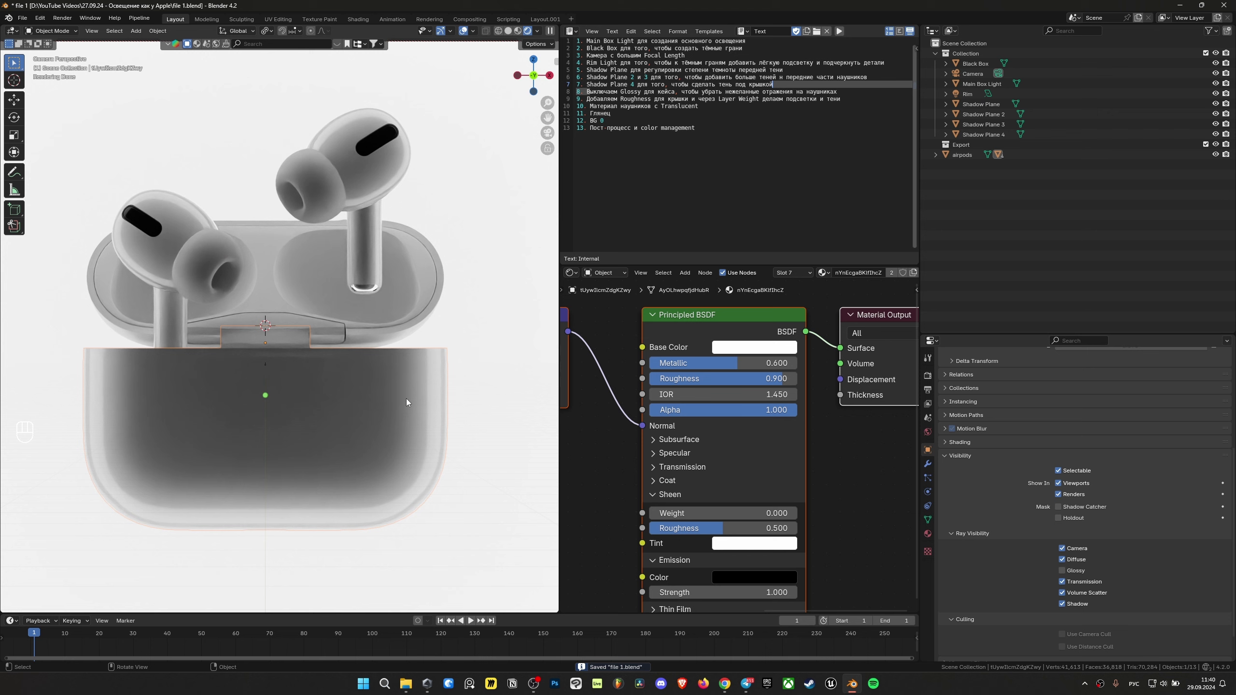
pyautogui.middleClick(340, 425)
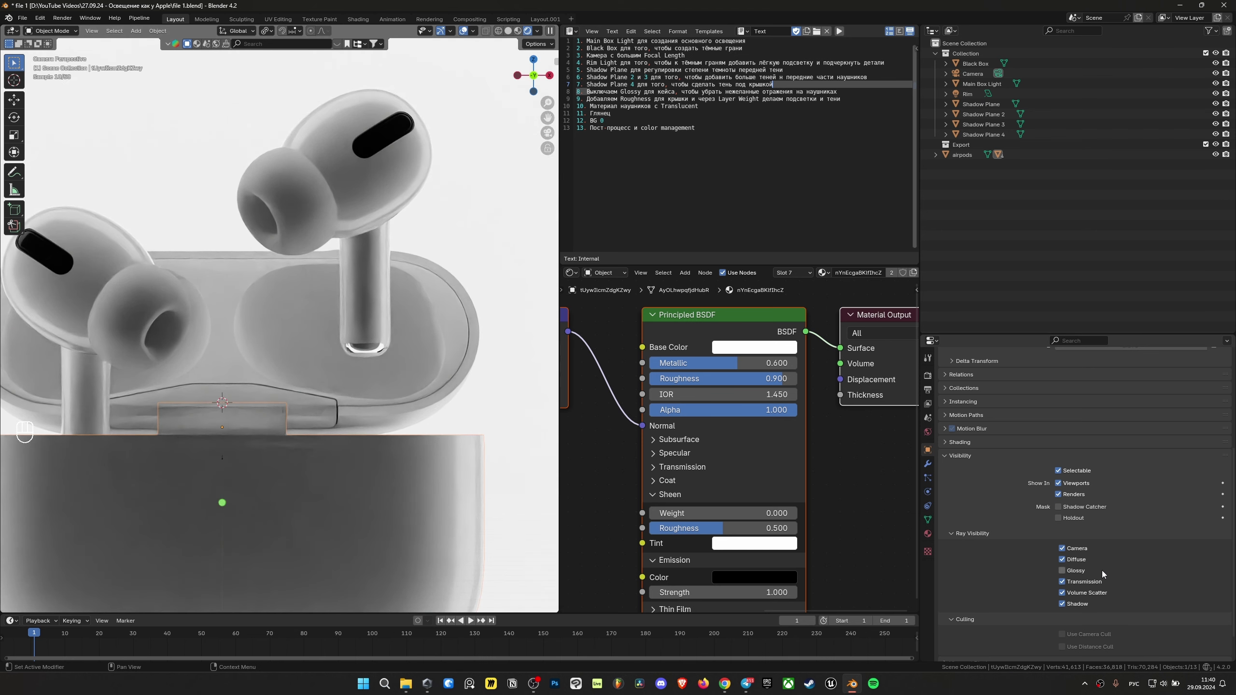
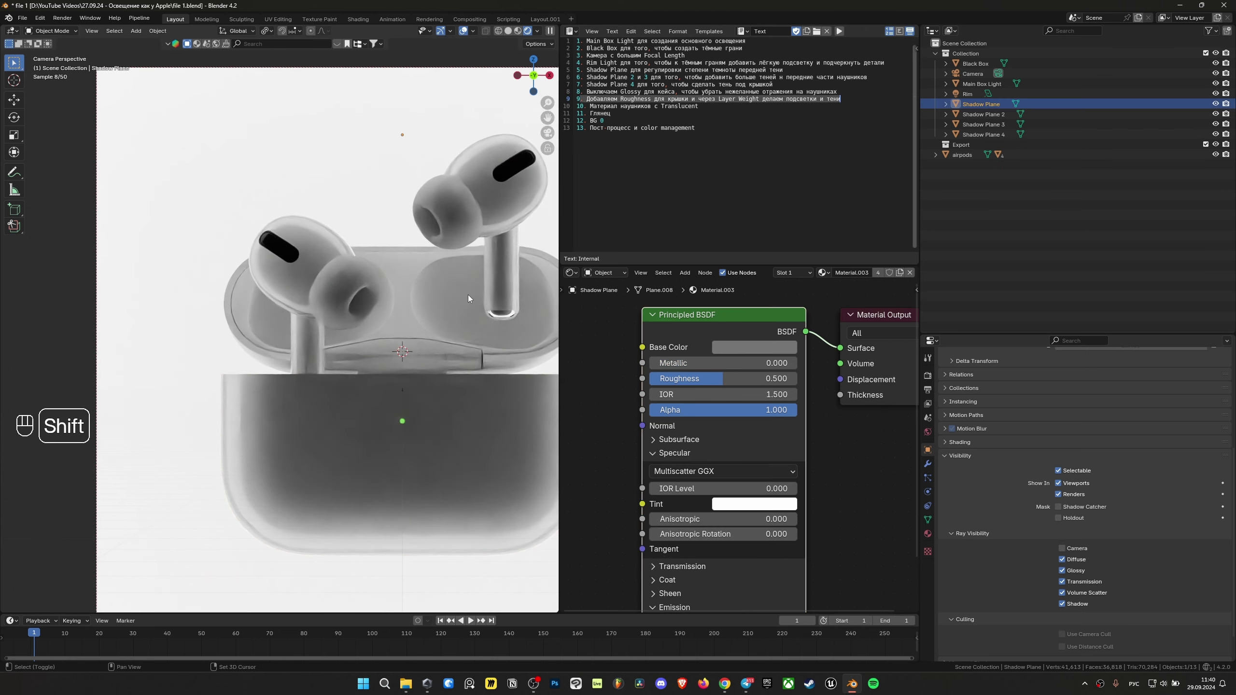
# Zoom in on the earbud stem and select the case lid to show its Color Ramp material.
pyautogui.click(374, 291)
pyautogui.moveTo(339, 289); pyautogui.dragTo(275, 279)
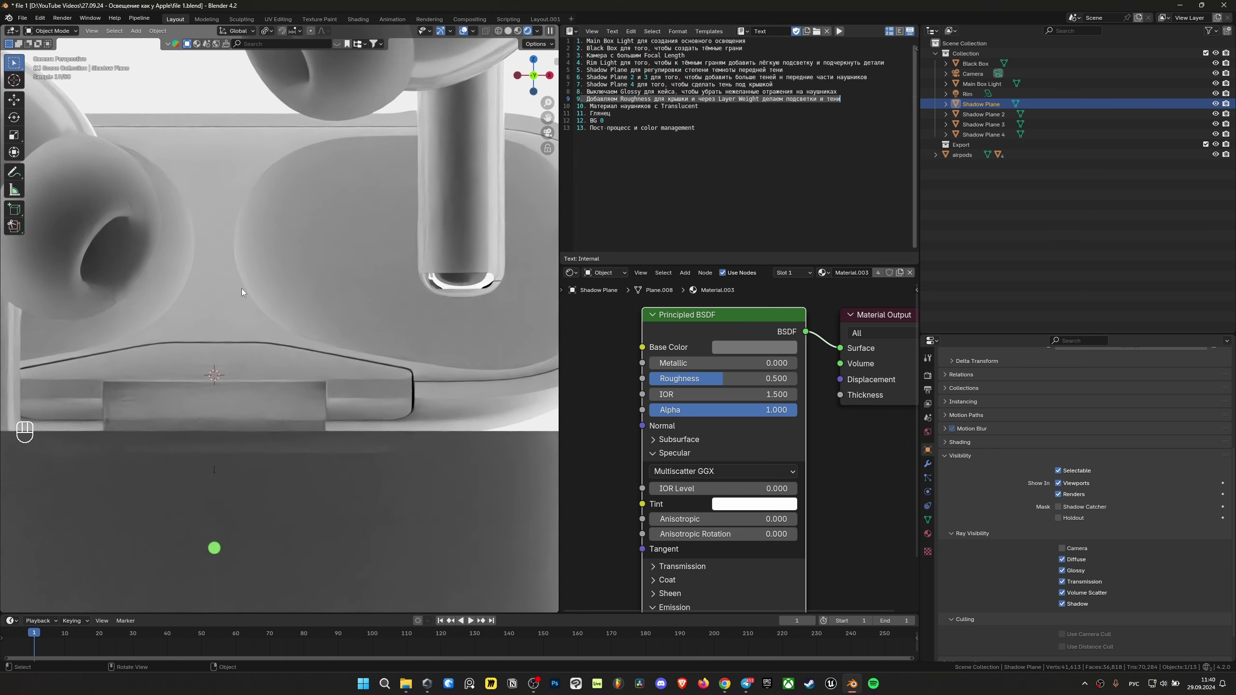
pyautogui.moveTo(382, 194); pyautogui.dragTo(295, 193)
pyautogui.moveTo(319, 278); pyautogui.dragTo(365, 277)
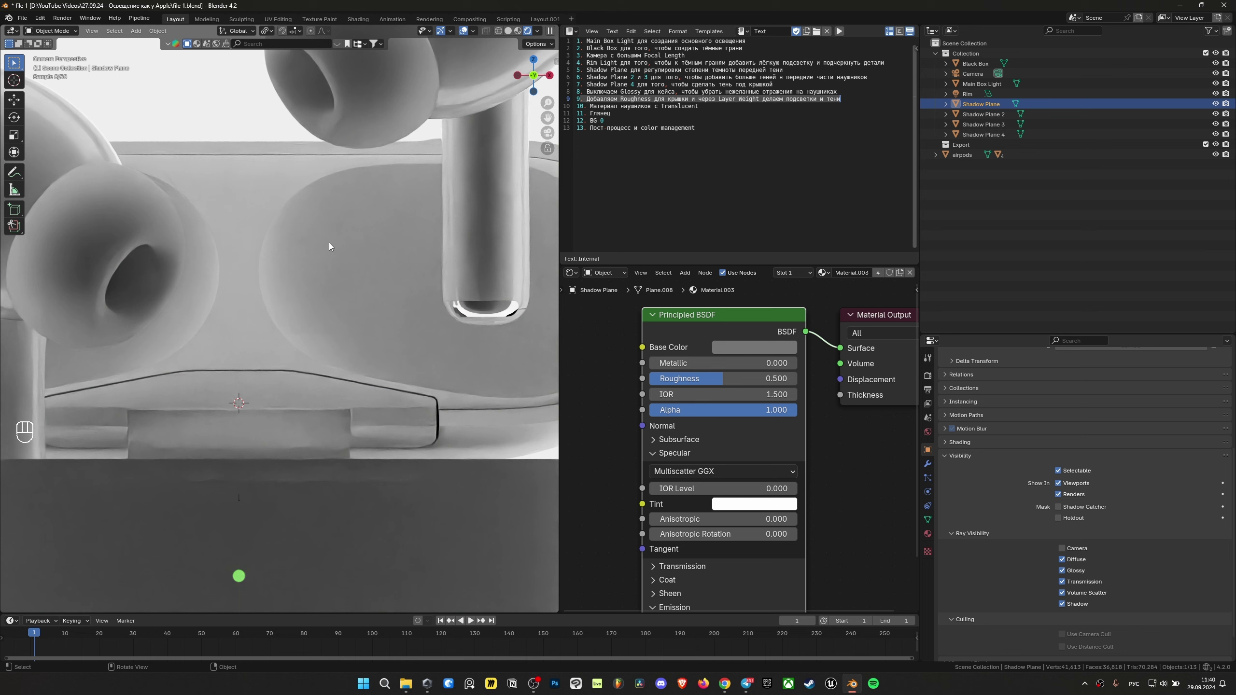
pyautogui.click(332, 245)
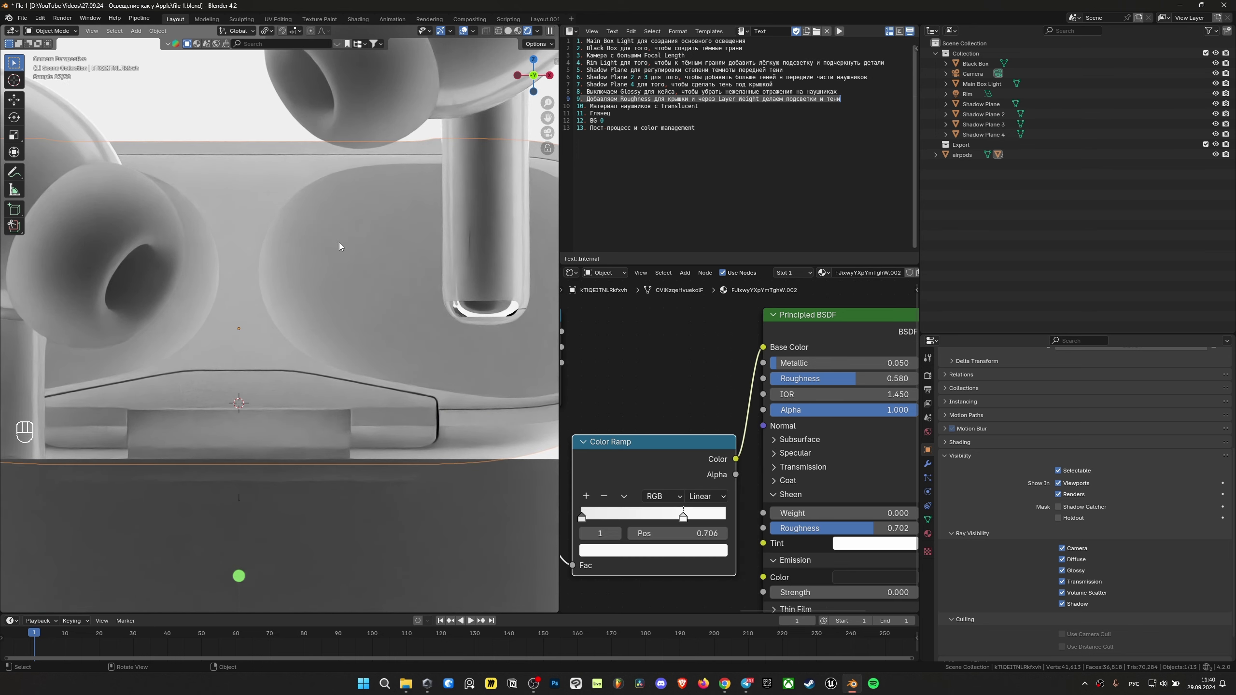
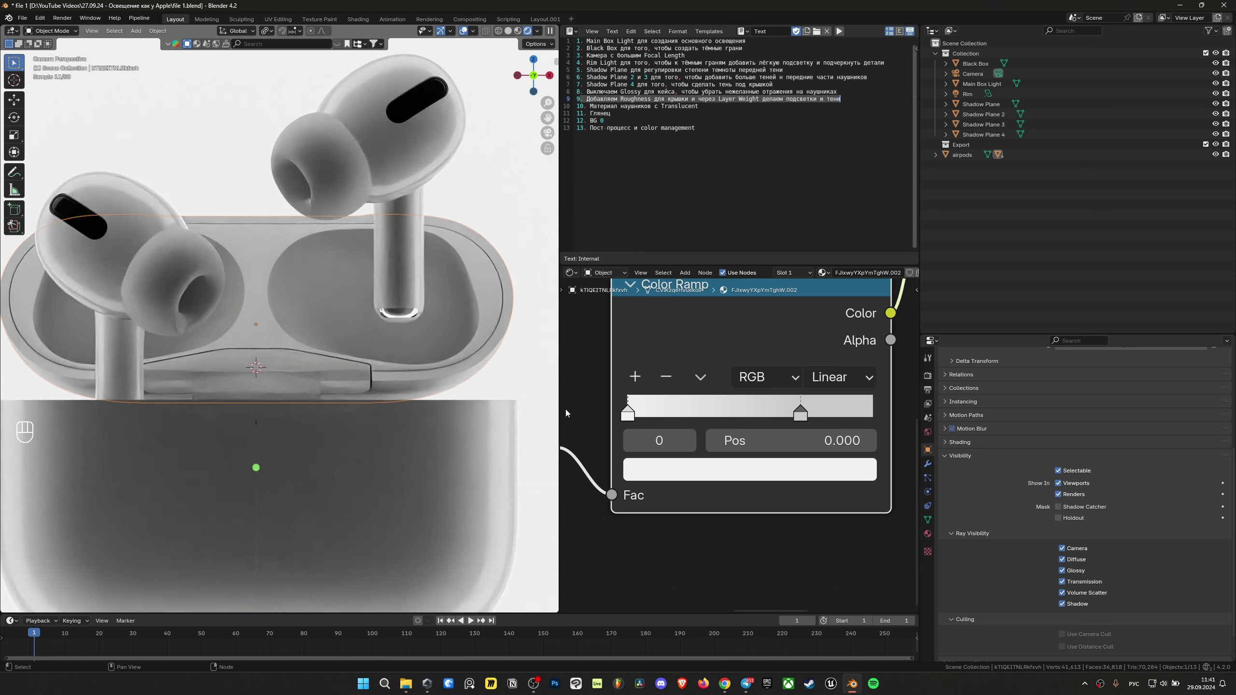
# Set the Color Ramp's first stop to light grey C9C9C9 and save the file.
pyautogui.click(803, 411)
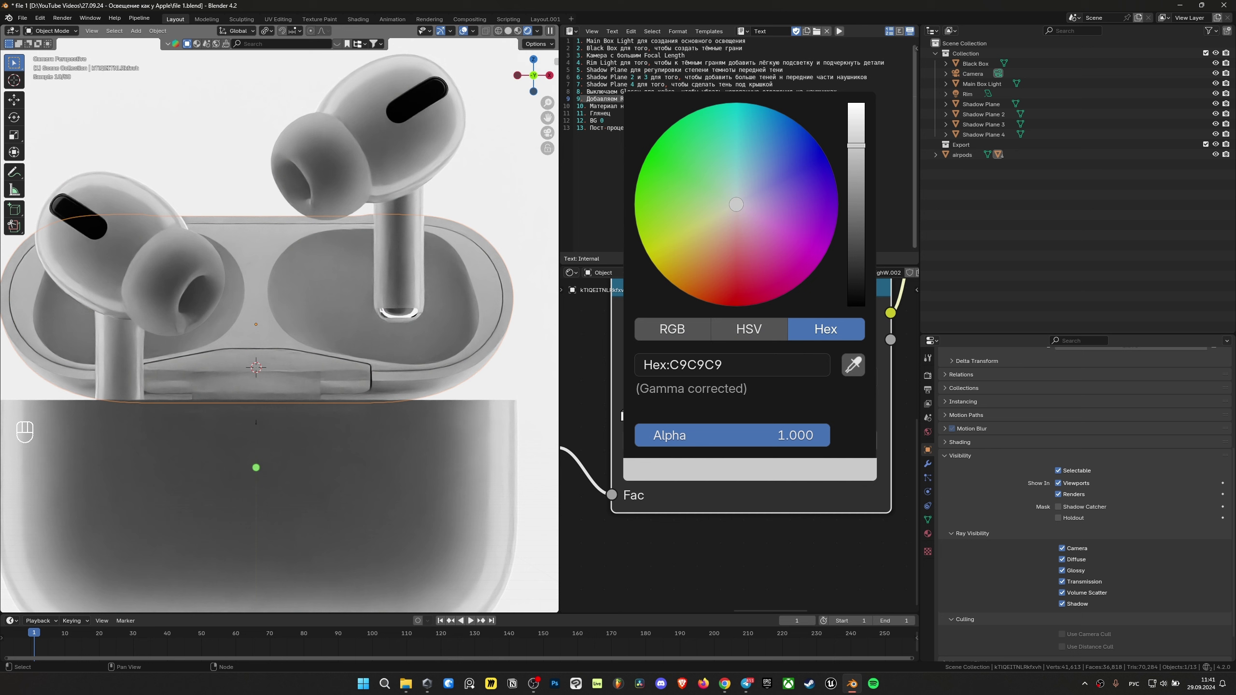
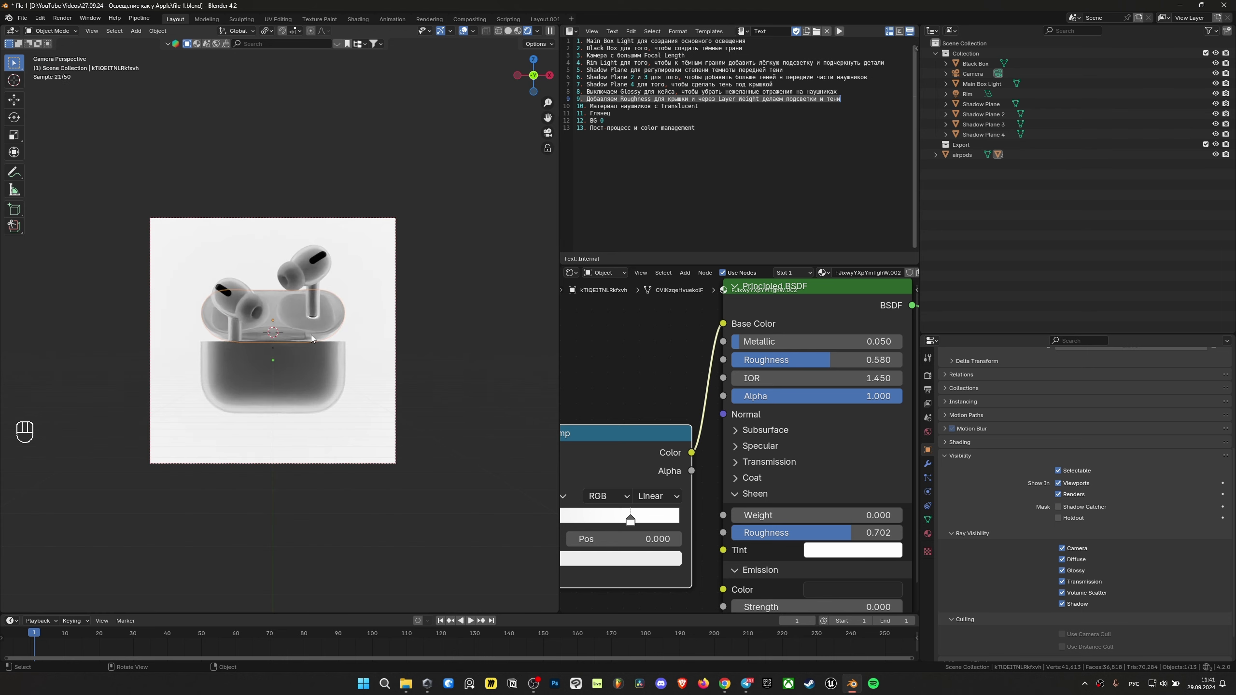
pyautogui.press('ctrl+s')
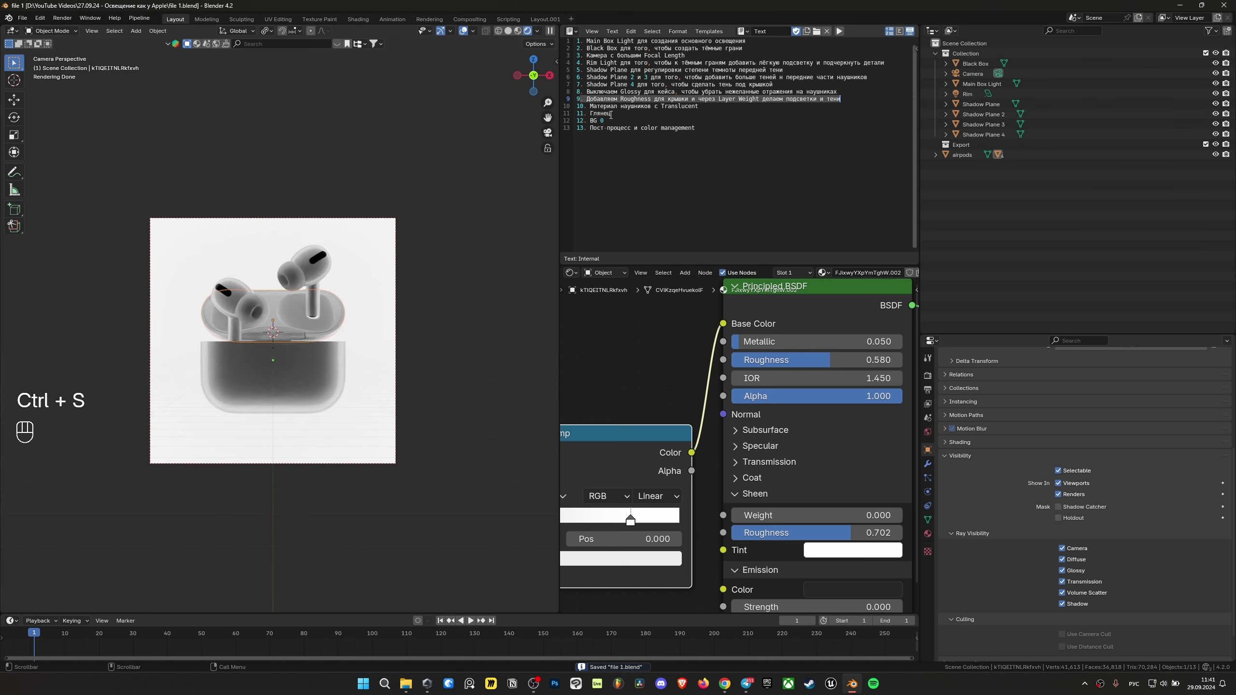